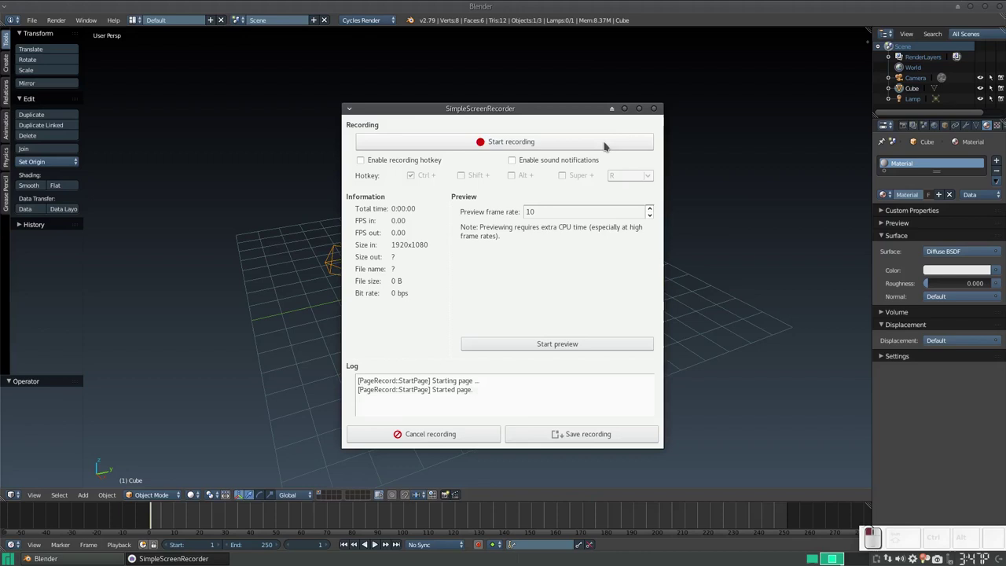
- Dismiss the recorder dialog covering the default cube, camera and lamp scene
left_click(619, 111)
left_click(628, 111)
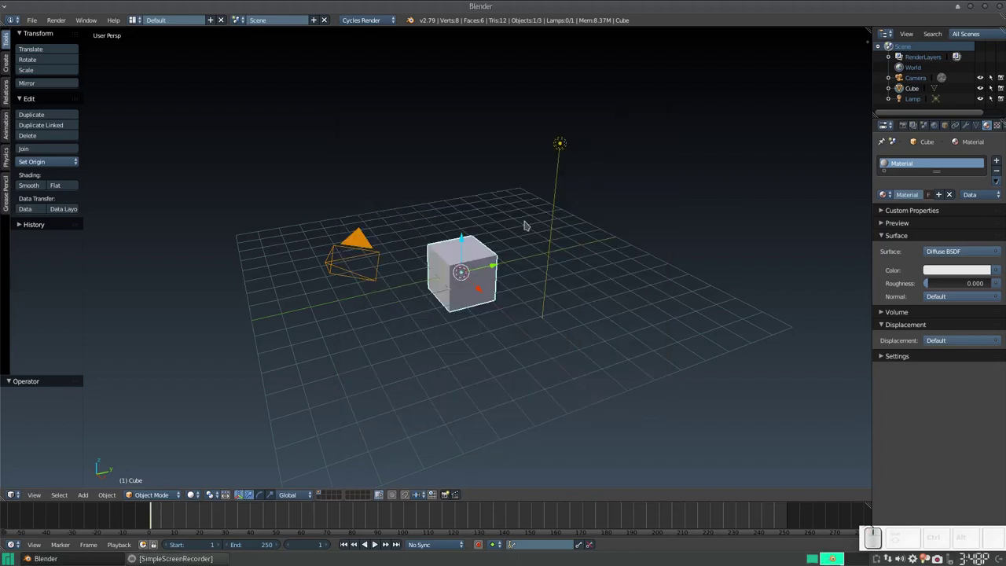
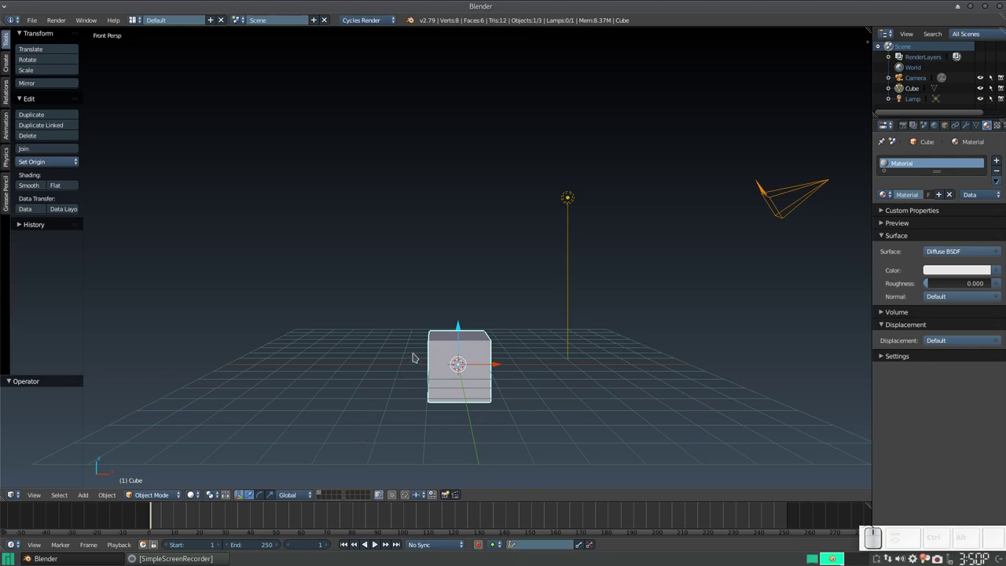
- Select all and delete the default cube, camera and lamp, leaving only the grid
key("a")
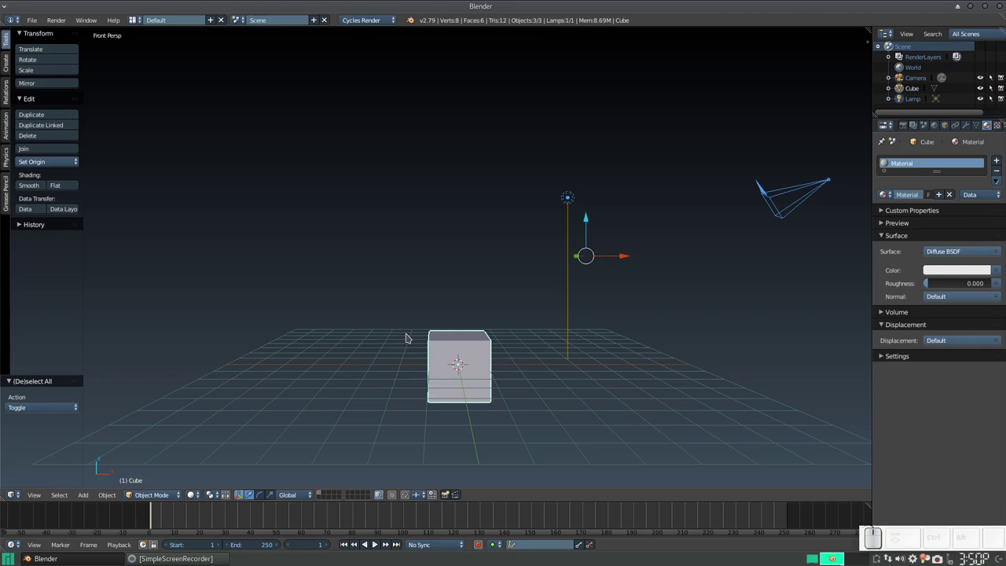
key("x")
left_click(451, 330)
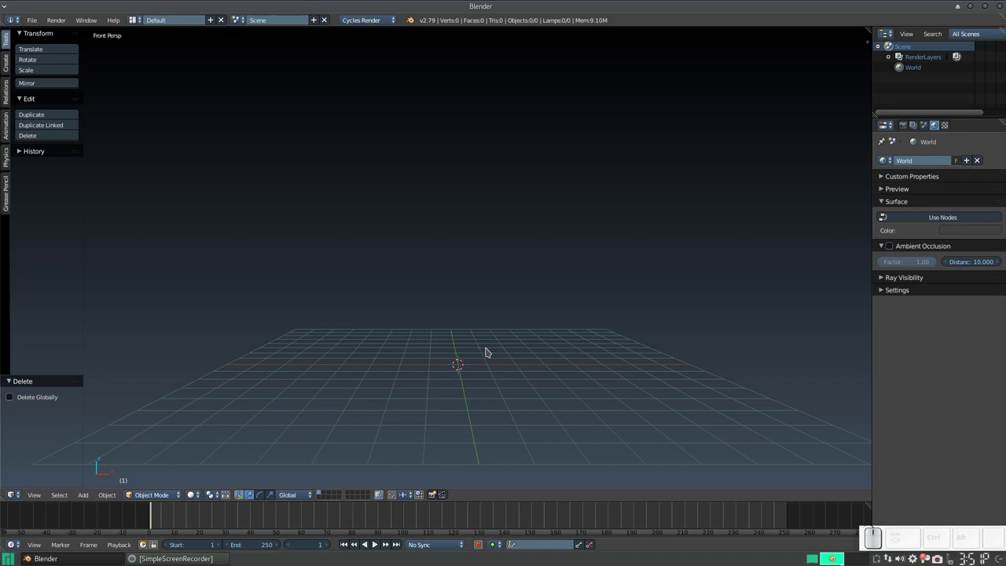
left_click_drag(500, 357, 488, 393)
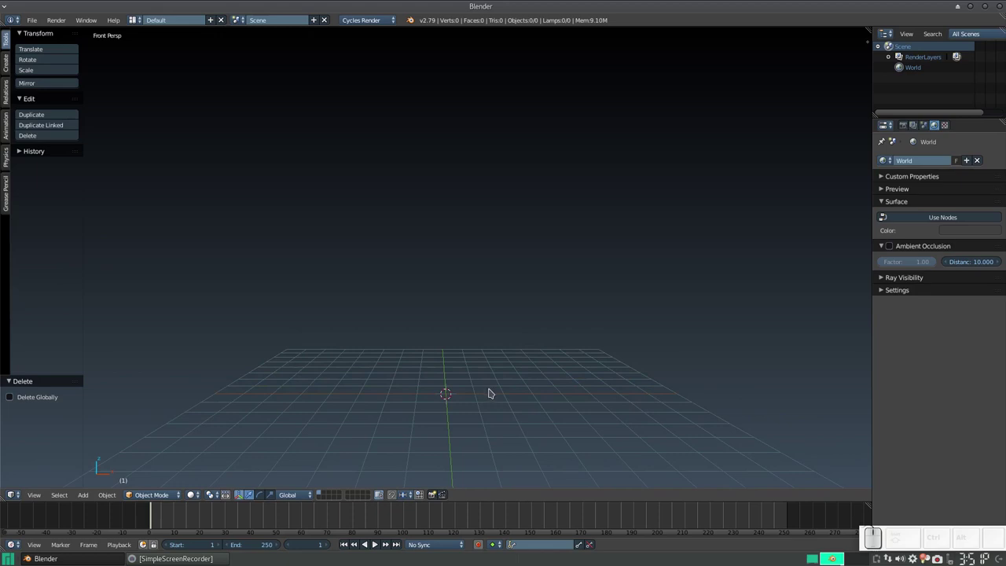
left_click_drag(490, 396, 468, 381)
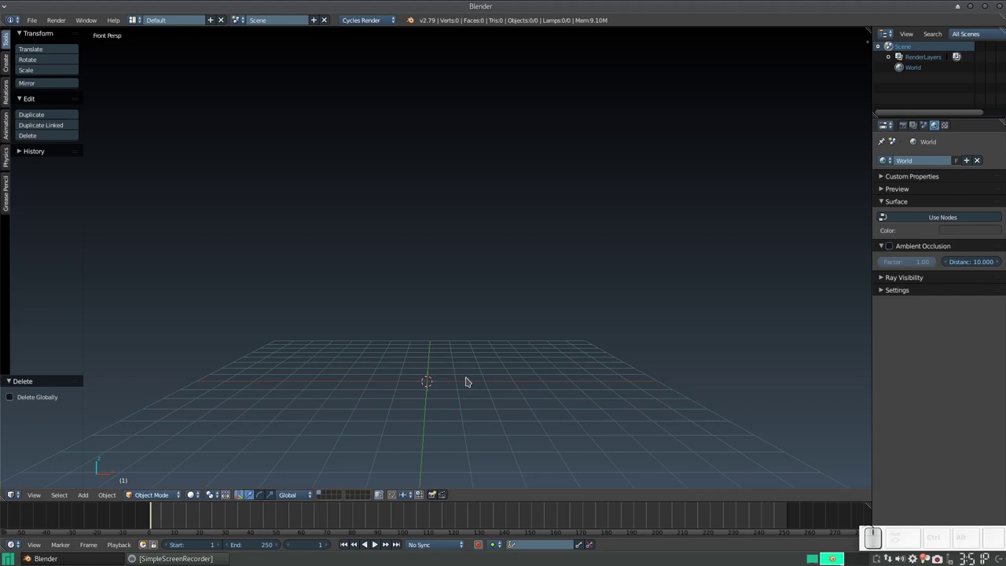
left_click_drag(465, 387, 484, 410)
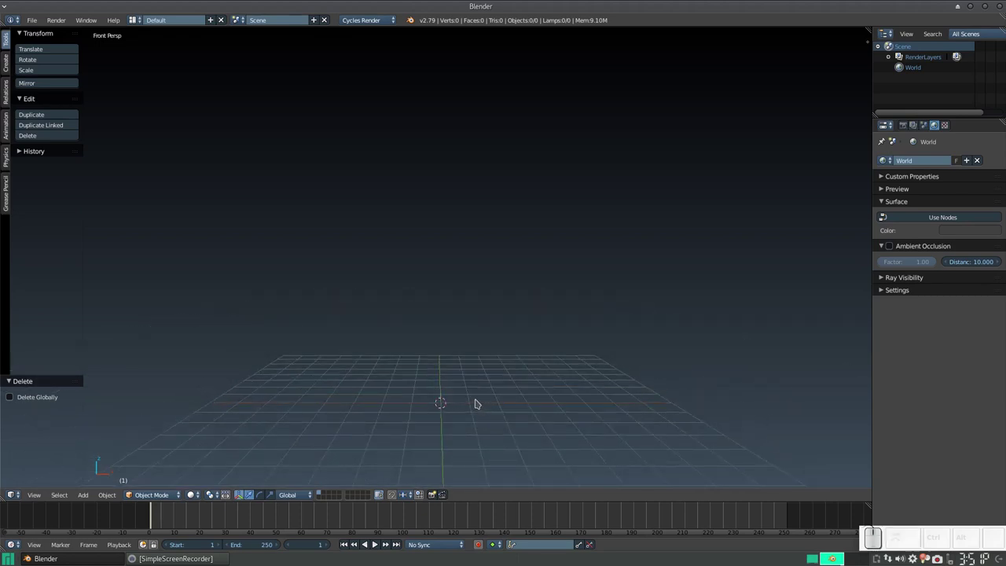
scroll("up", 3)
middle_click(479, 413)
scroll("up", 3)
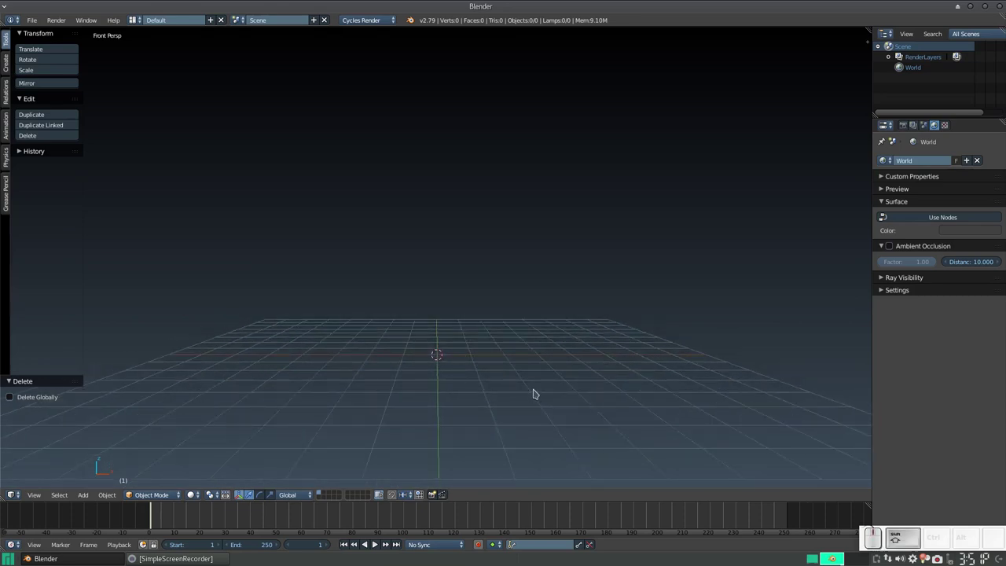
key("shift+c")
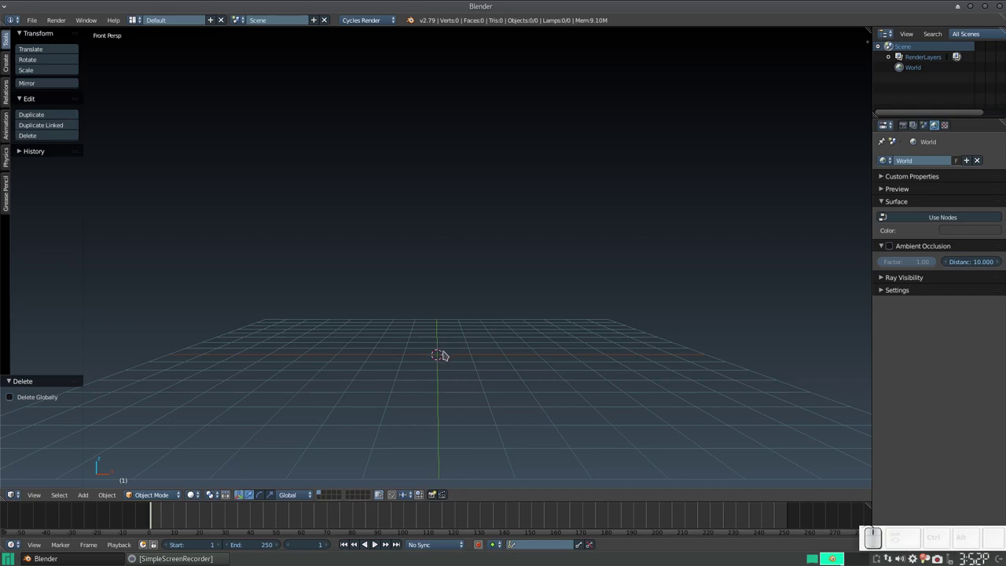
- Add a cube mesh at the scene centre and tilt the view to see it from above
key("shift+a")
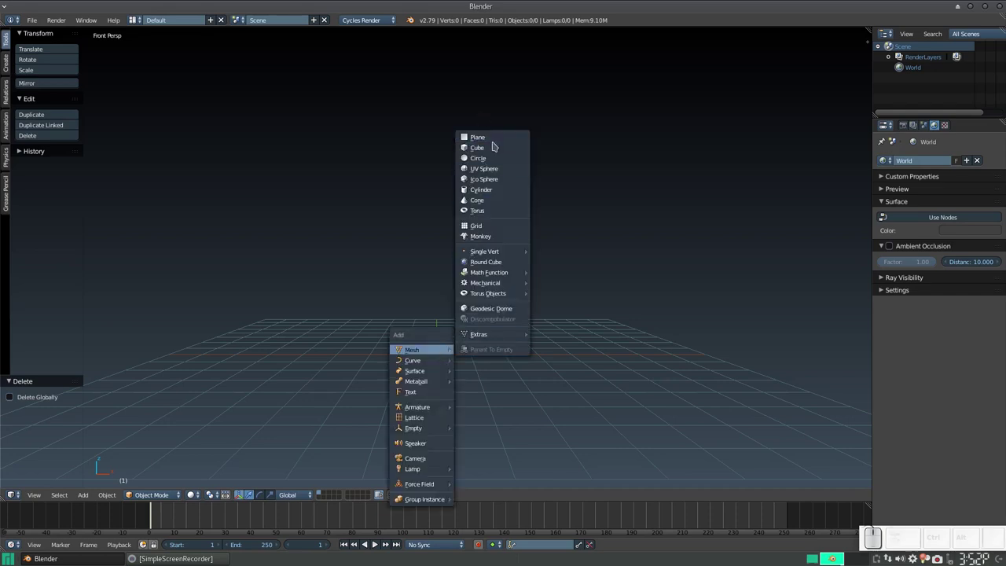
left_click(497, 149)
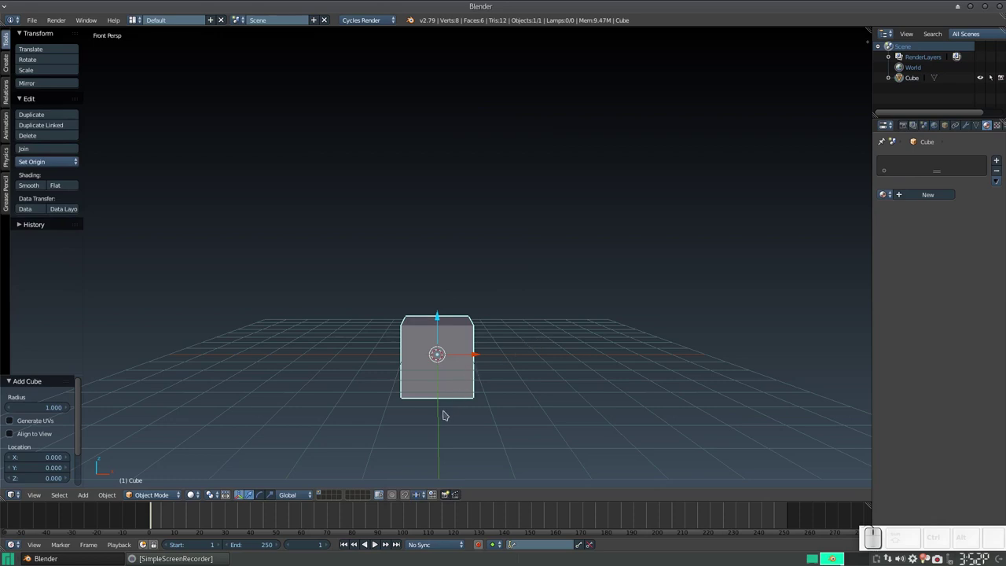
left_click_drag(443, 416, 455, 356)
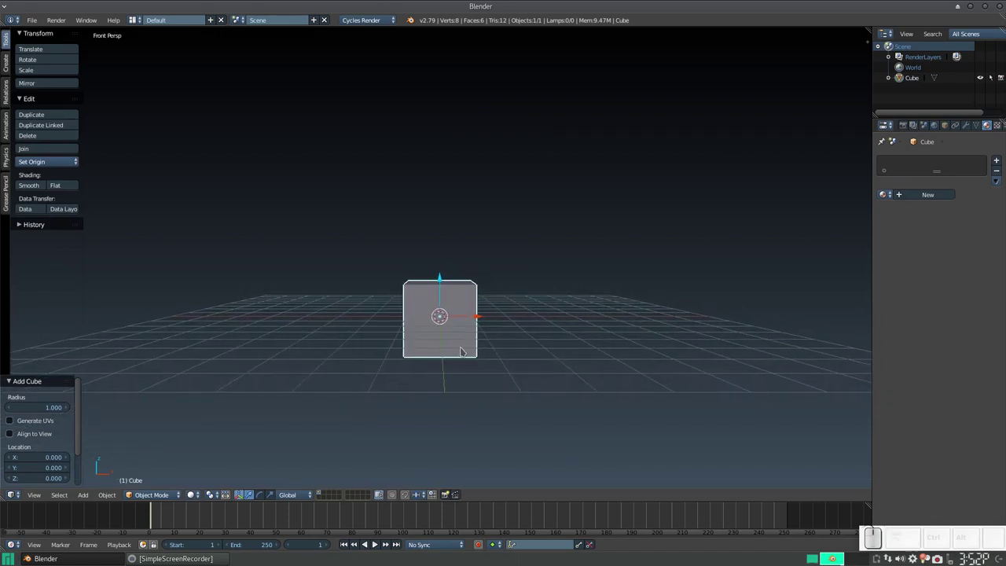
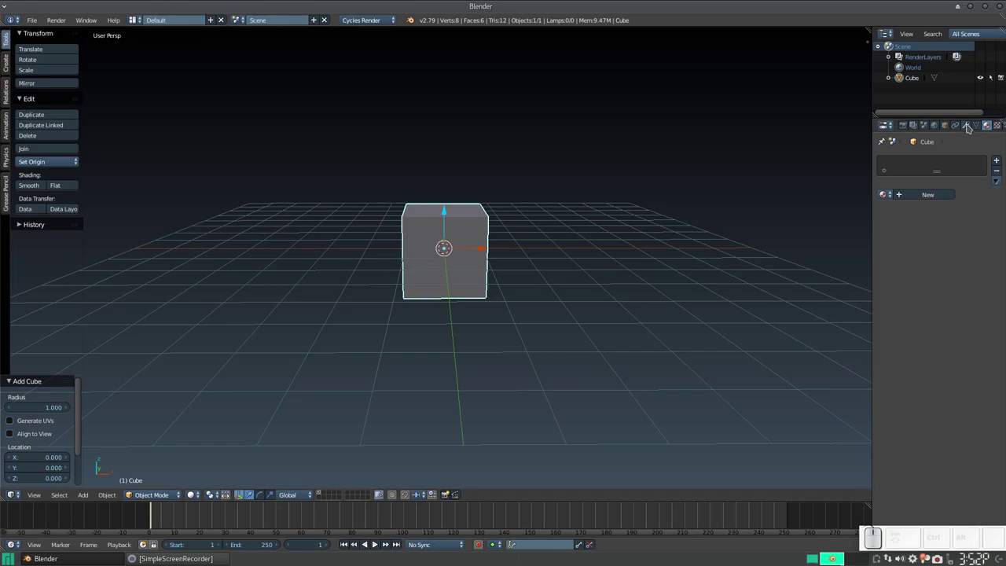
- Show the cube's Modifiers properties and browse the Add Modifier list without choosing one
left_click(971, 126)
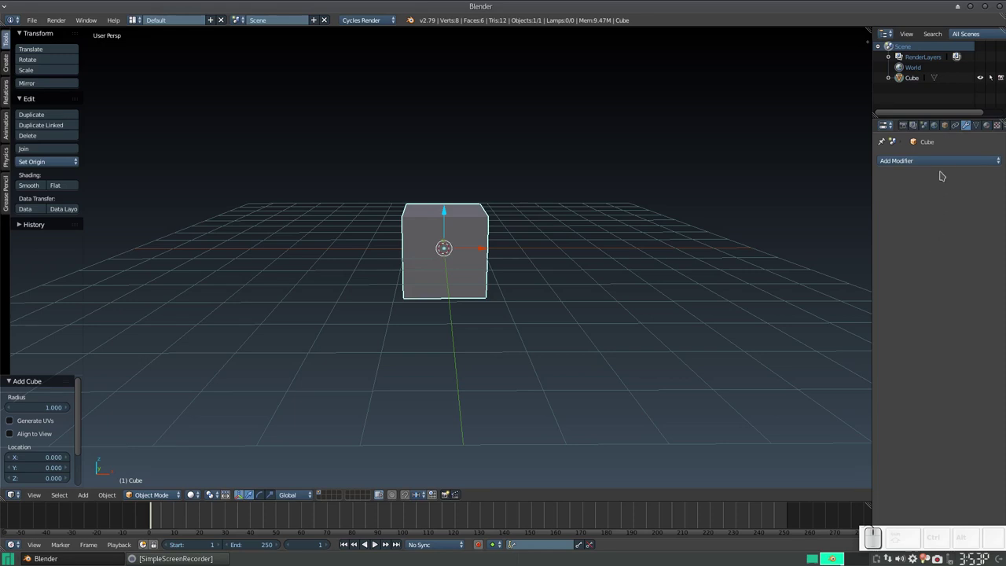
left_click(945, 165)
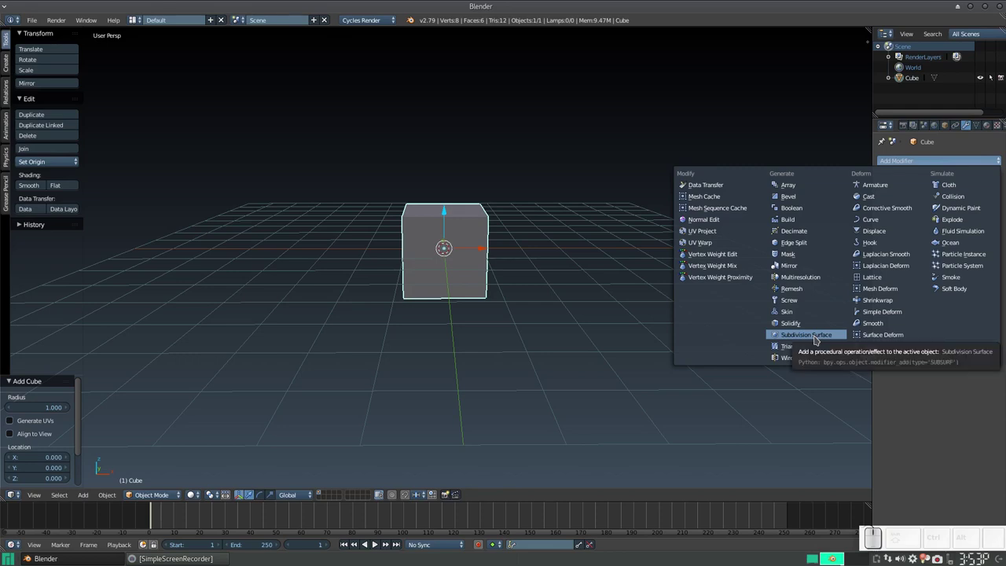
left_click(926, 450)
right_click(458, 244)
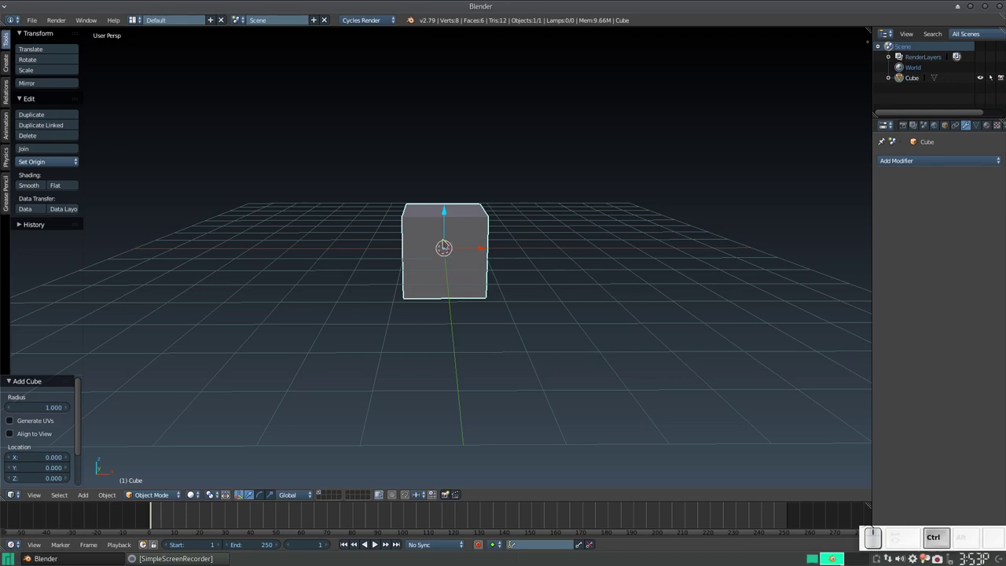
- Add a level-2 Subdivision Surface modifier and apply it, baking the cube into a 98-vertex ball
key("ctrl+2")
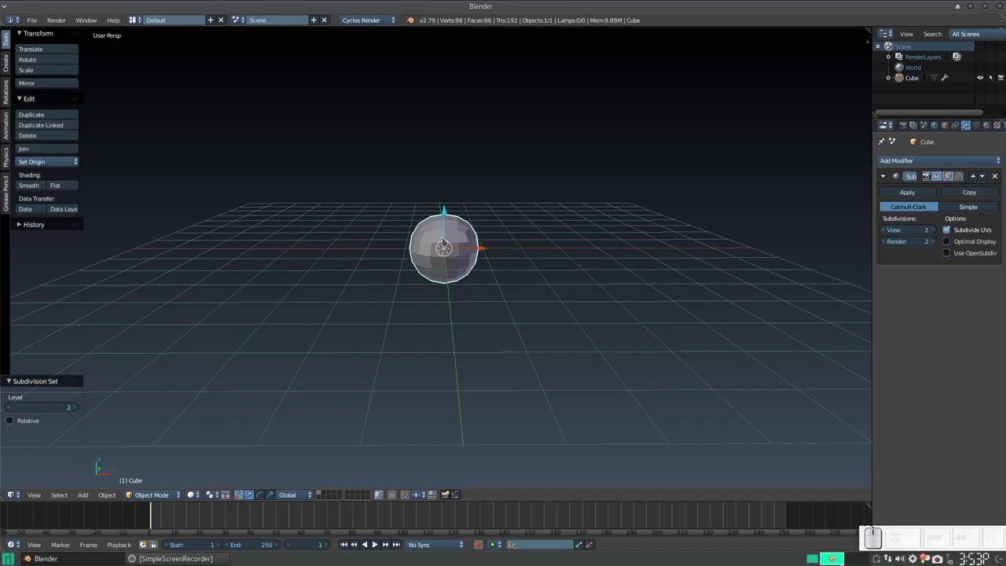
left_click_drag(521, 246, 520, 235)
scroll("up", 3)
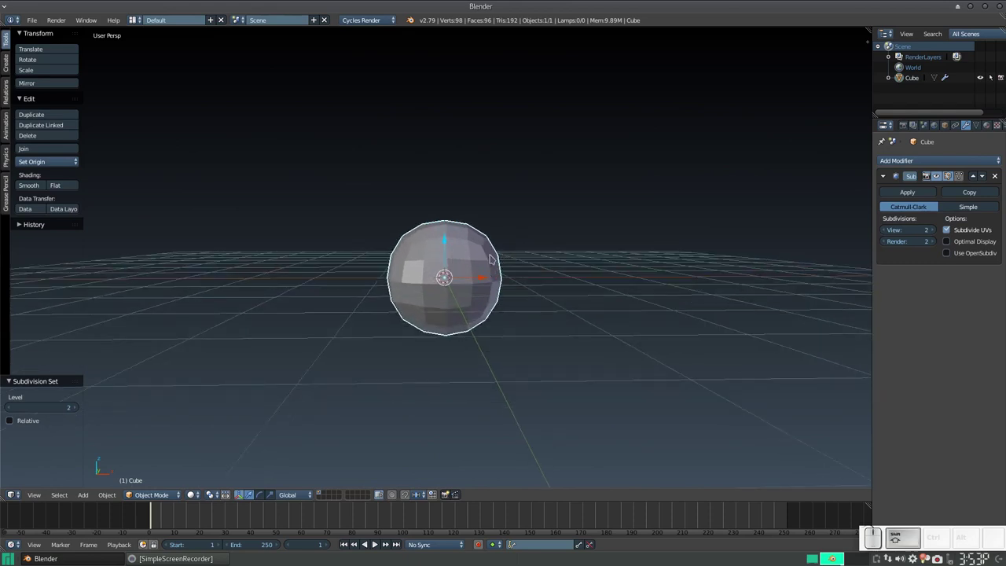
scroll("down", 3)
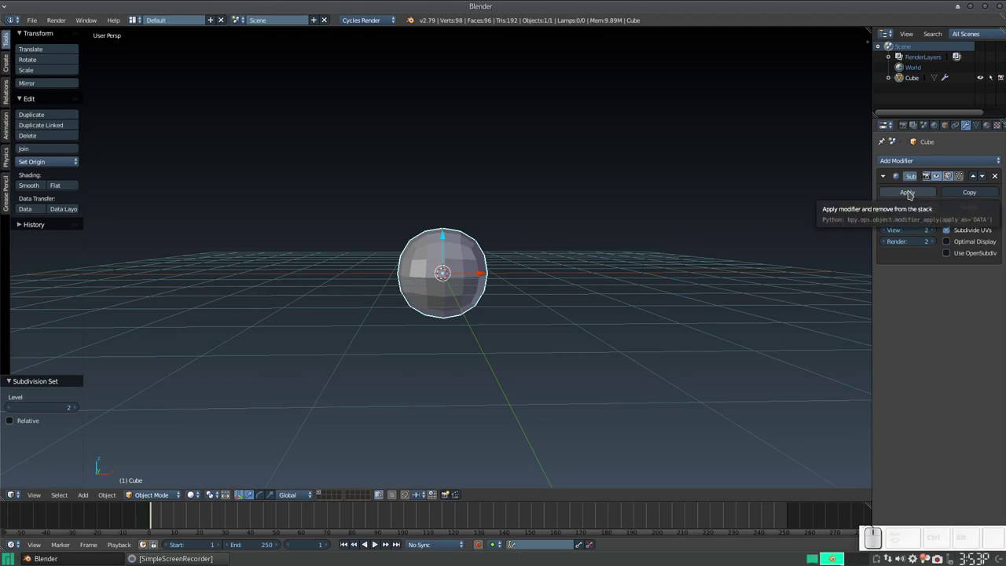
left_click(912, 192)
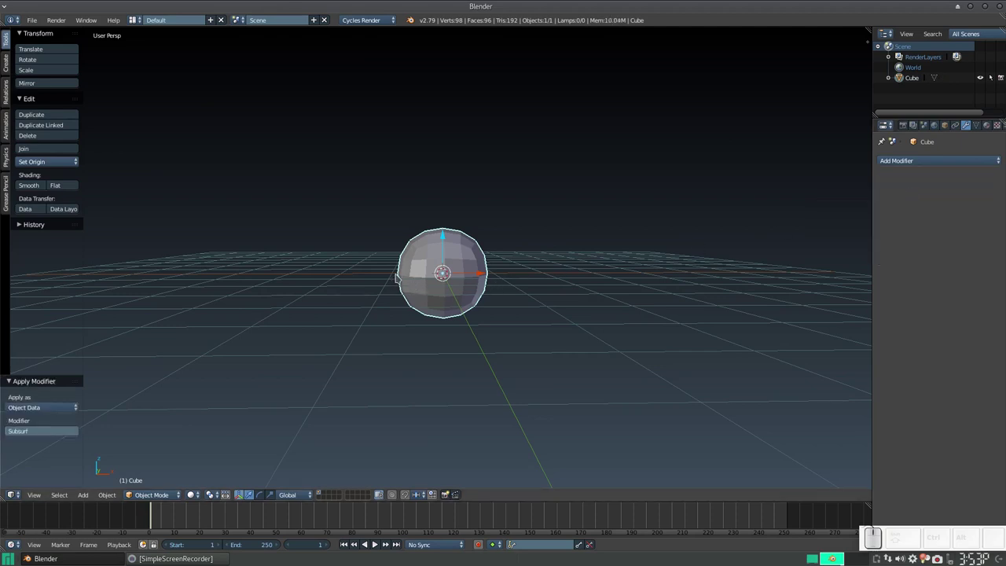
left_click_drag(541, 287, 521, 283)
scroll("up", 3)
middle_click(543, 332)
scroll("up", 3)
scroll("down", 3)
scroll("down", 3)
left_click_drag(526, 323, 525, 327)
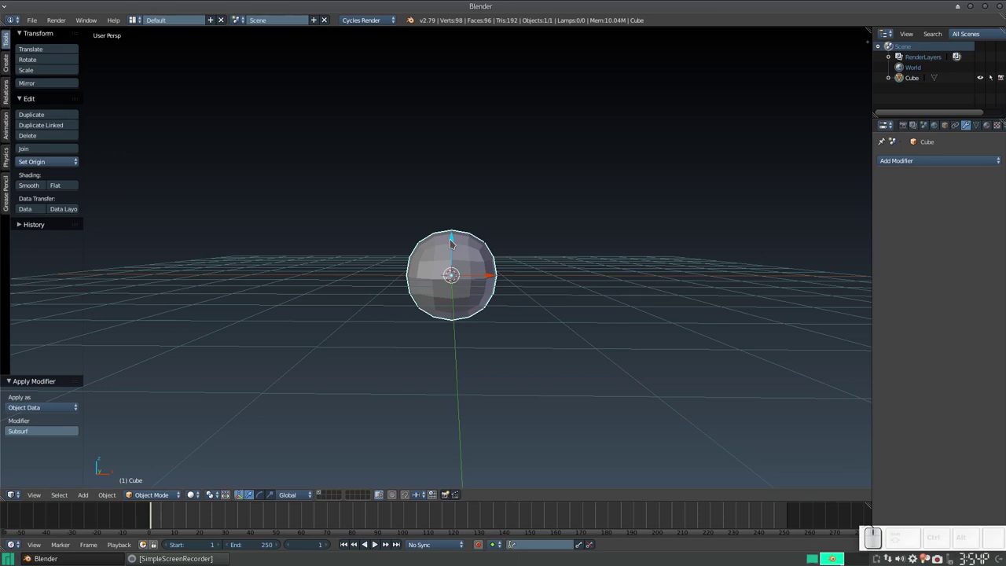
left_click(908, 125)
left_click(946, 215)
left_click(946, 189)
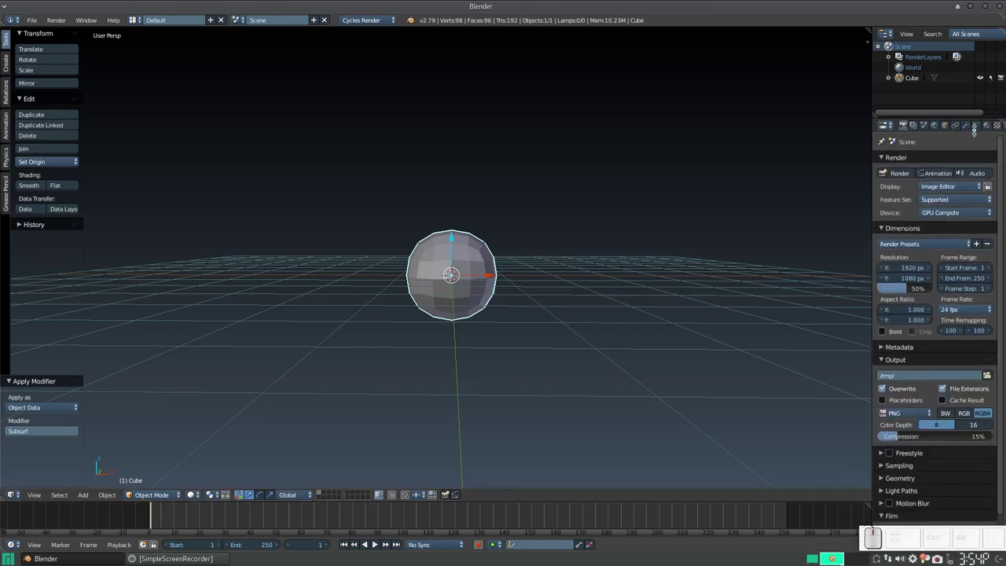
left_click(970, 129)
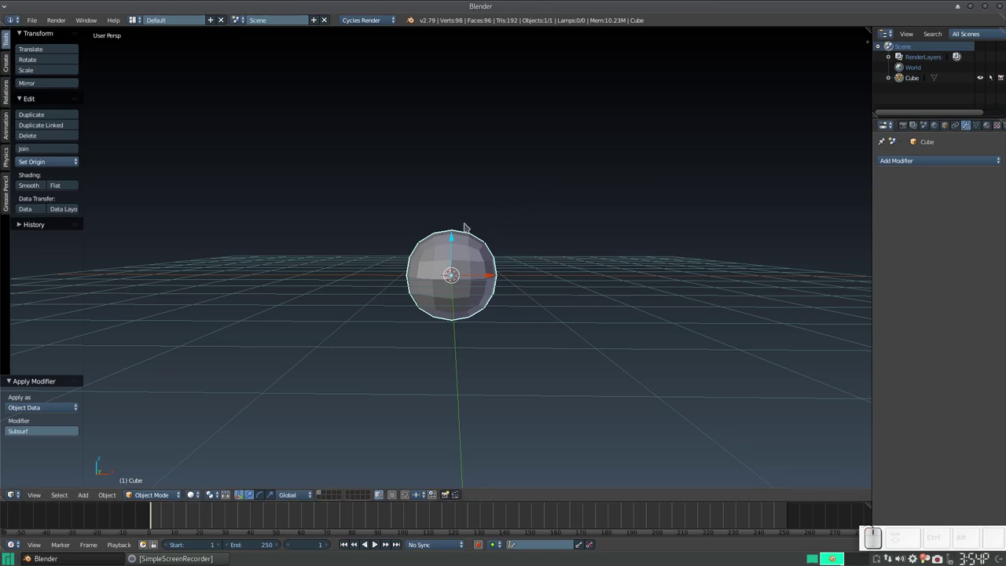
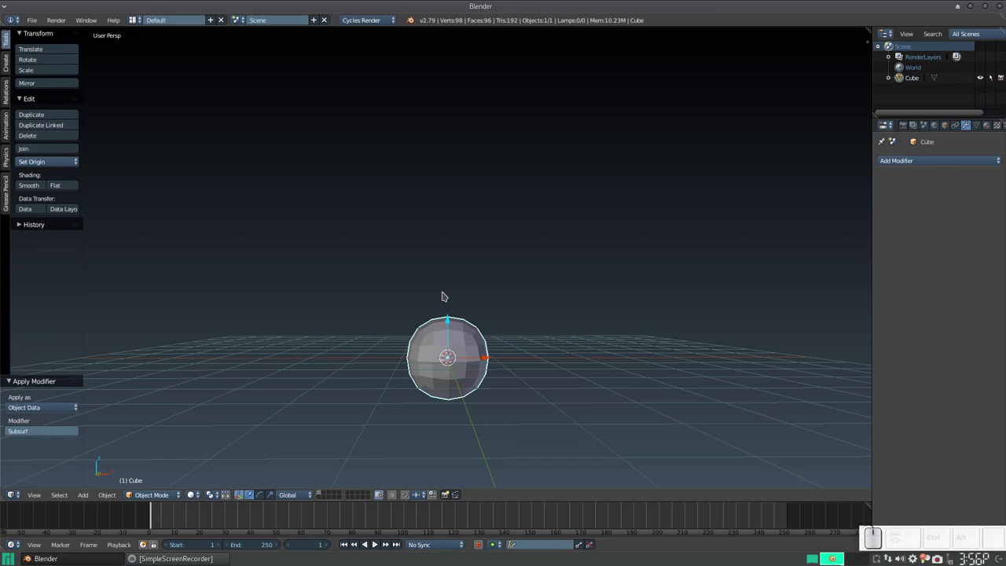
- Add a Human (Meta-Rig) armature above the ball as a proportion reference
key("shift+a")
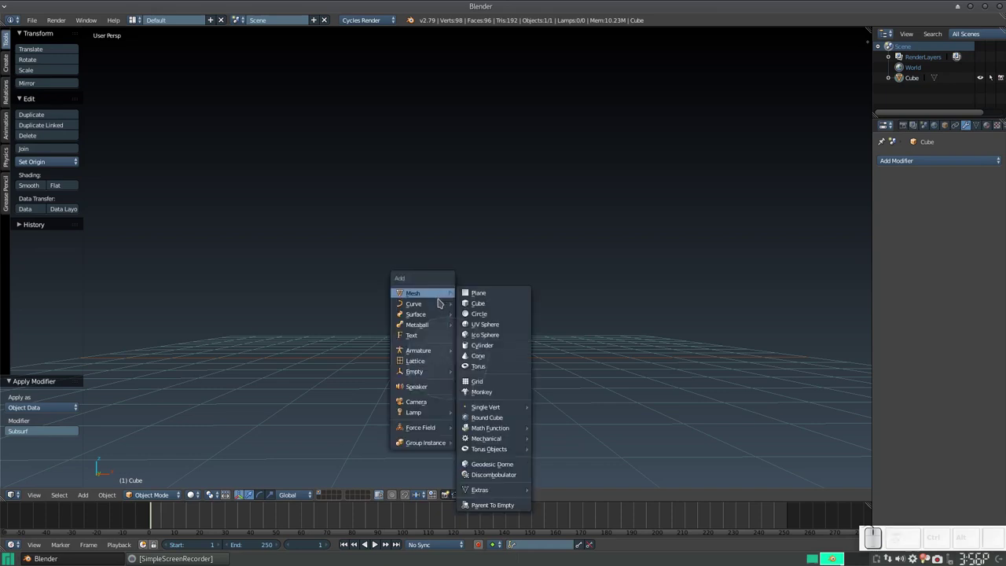
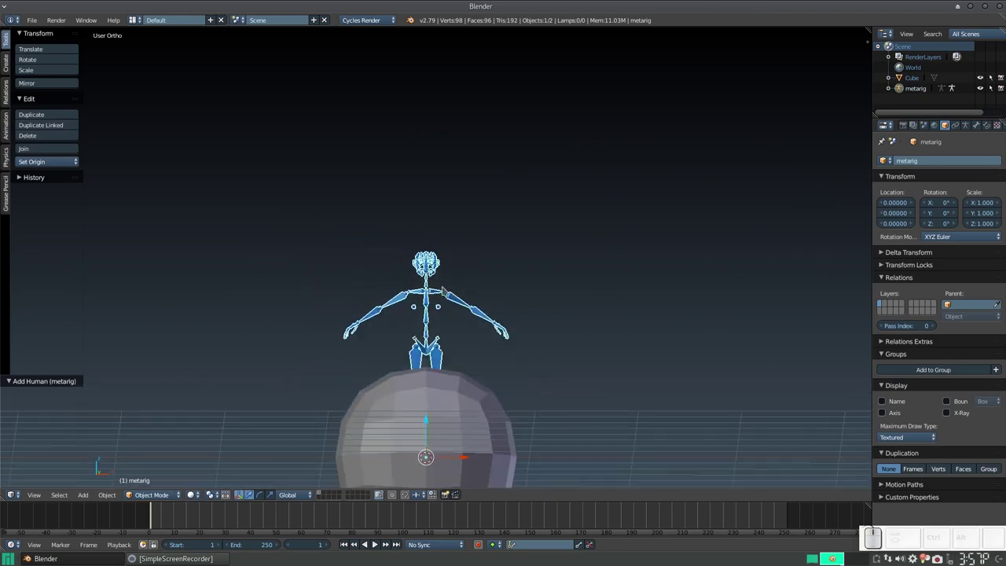
scroll("up", 3)
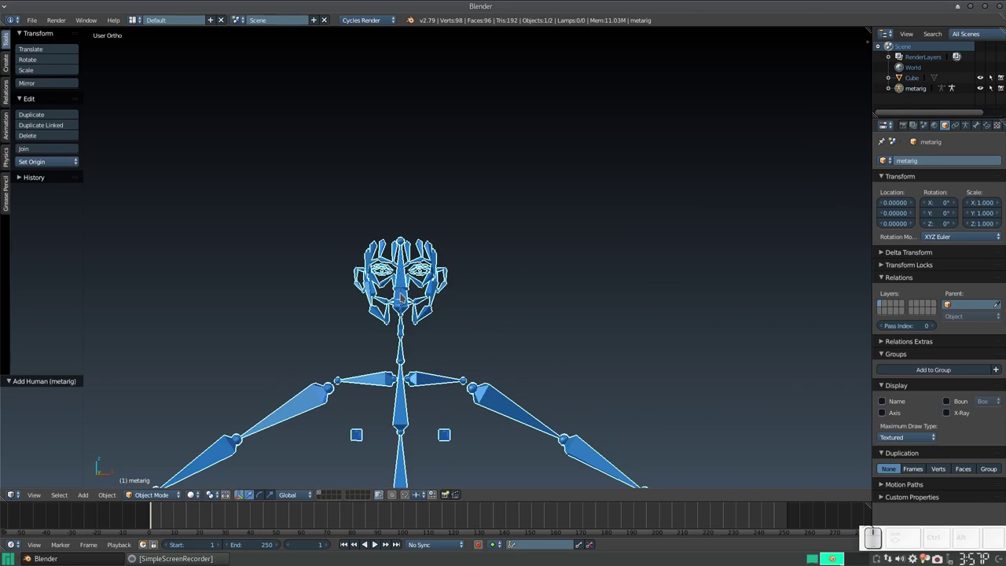
- Move the human rig to layer 2 so it leaves the view
key("m")
key("2")
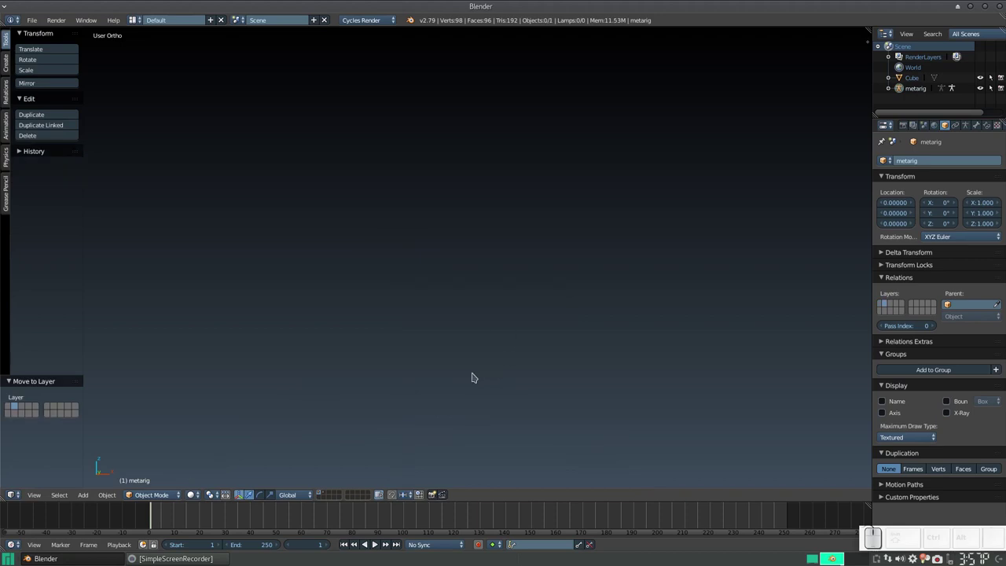
scroll("down", 3)
- Raise the sphere along Z to about 0.9 units and enter Edit Mode on its mesh
right_click(446, 372)
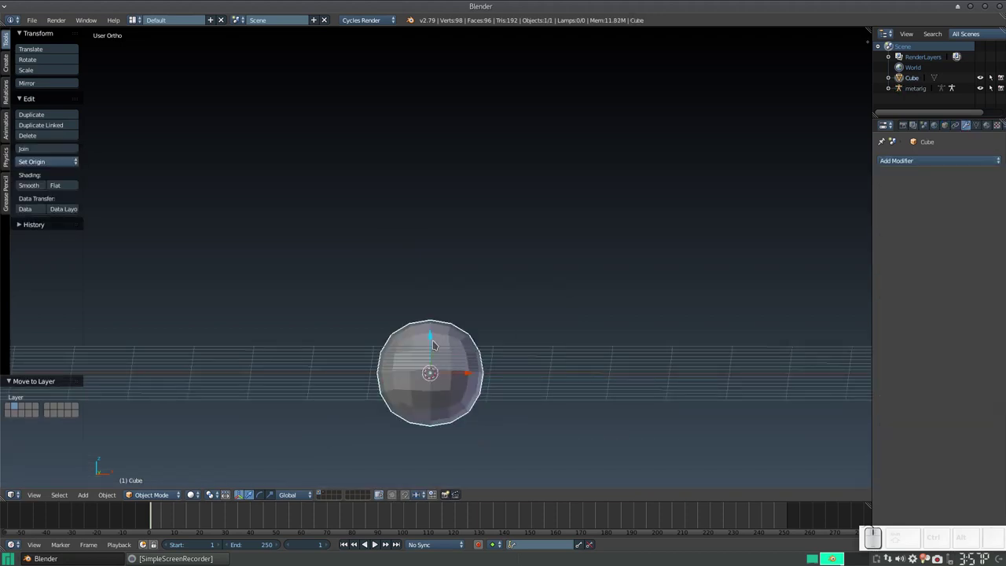
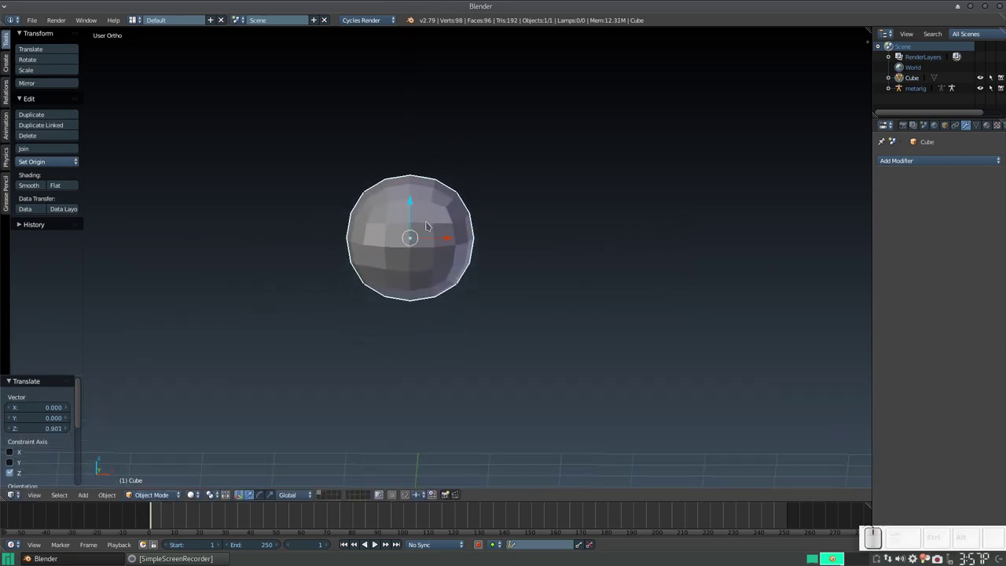
left_click(418, 266)
left_click(435, 250)
left_click_drag(524, 282, 487, 277)
key("Tab")
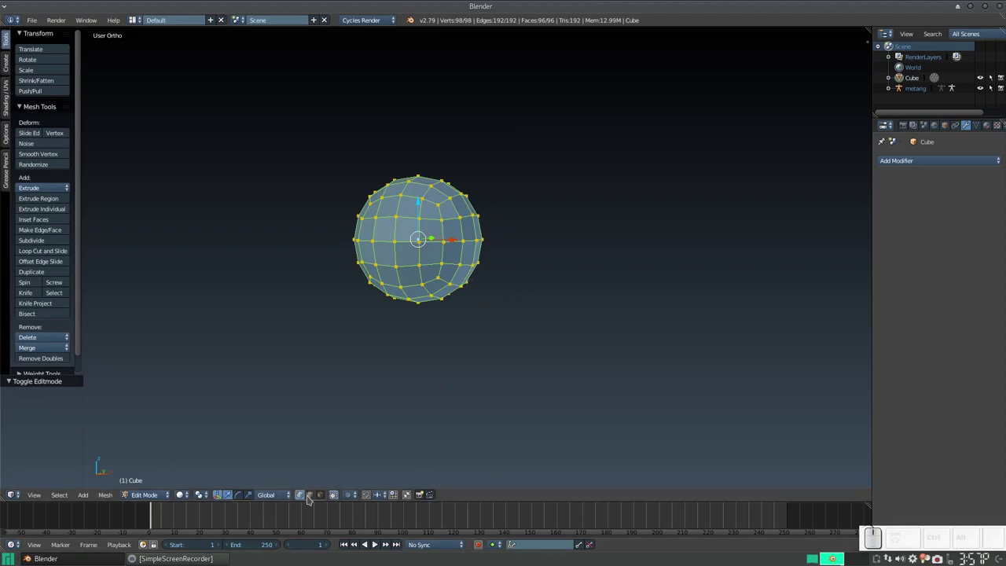
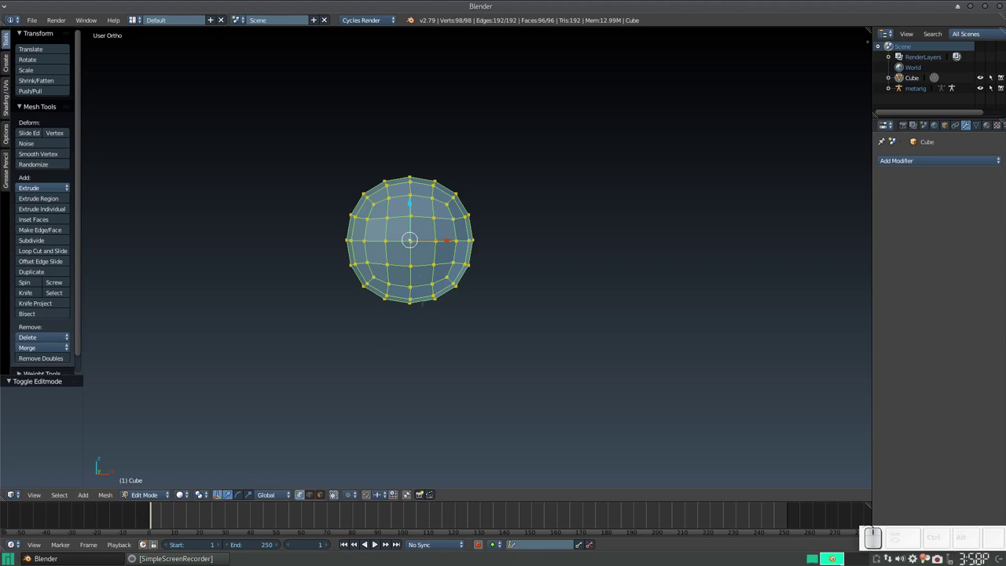
- Bring up the Vertex/Edge/Face selection mode menu for the sphere mesh
key("ctrl+Tab")
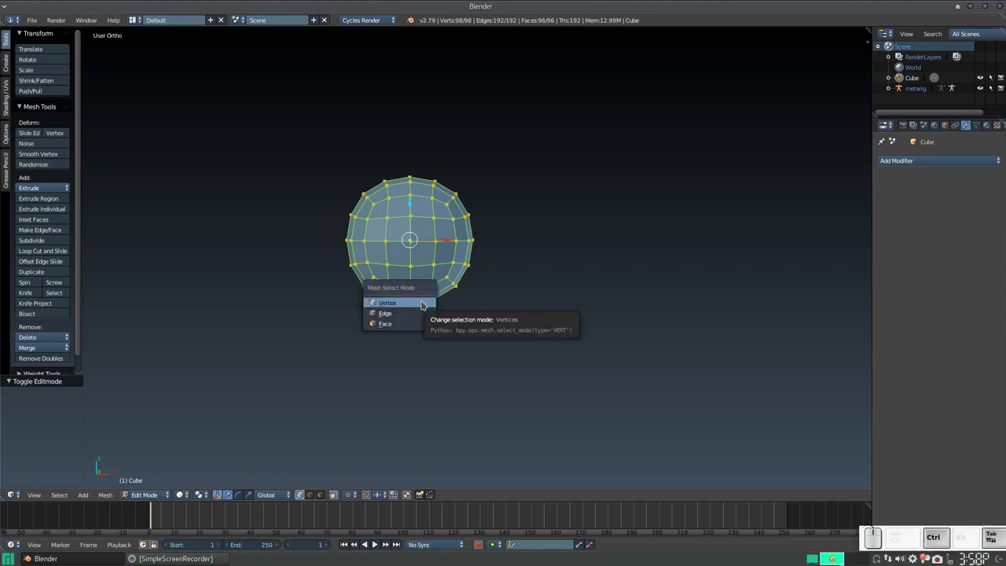
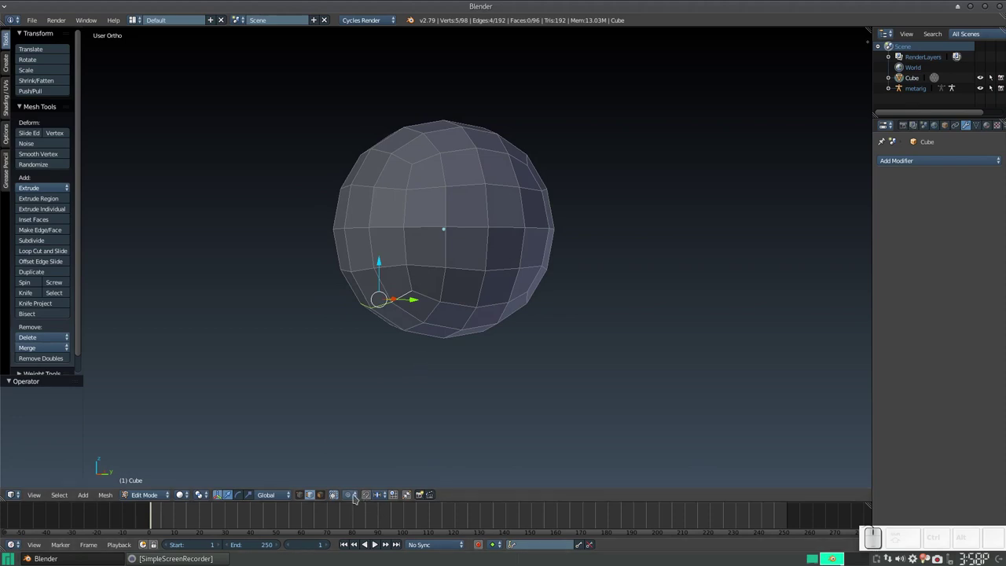
- Enable Proportional Editing and pull the lower front vertices down into a chin and jaw
left_click(354, 497)
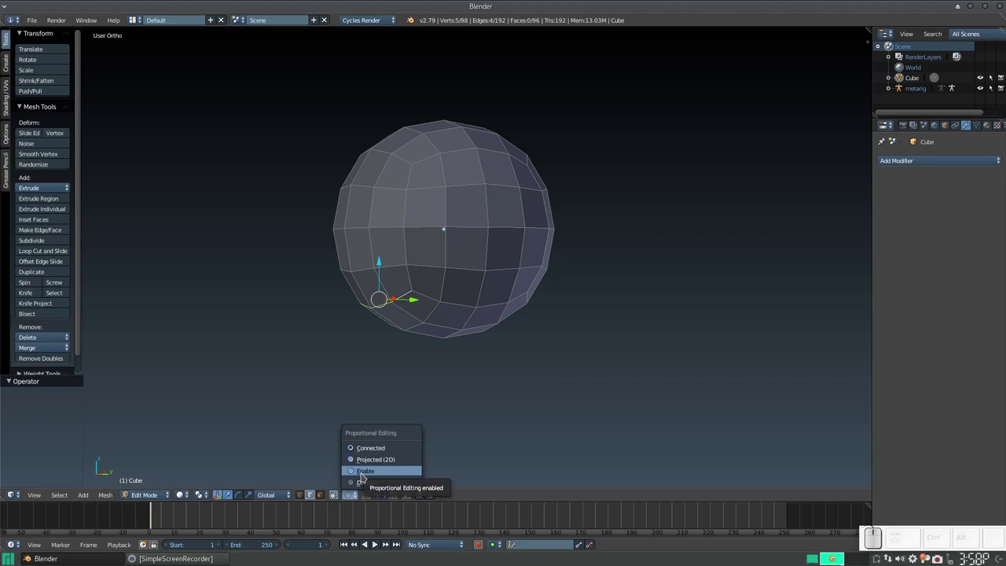
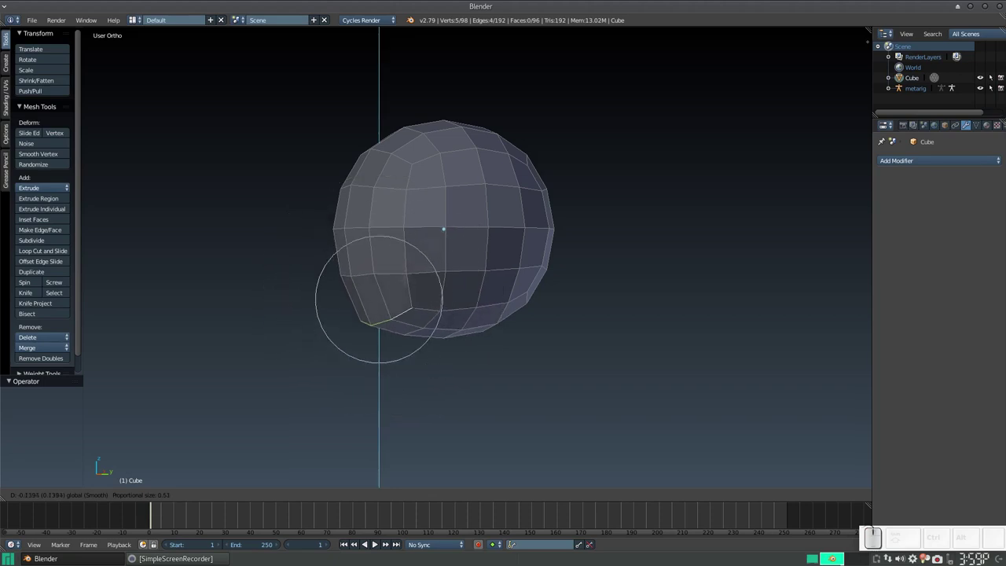
scroll("down", 3)
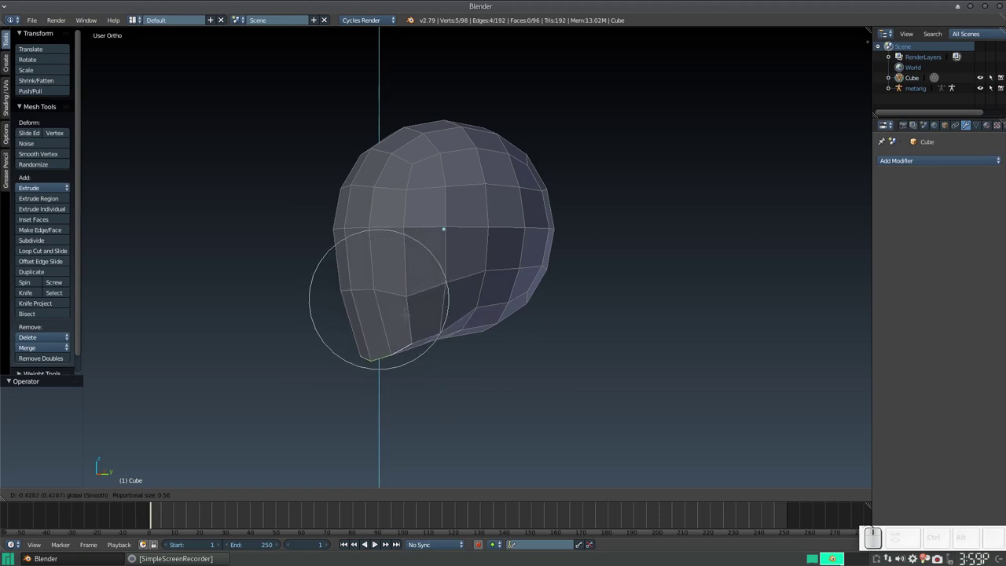
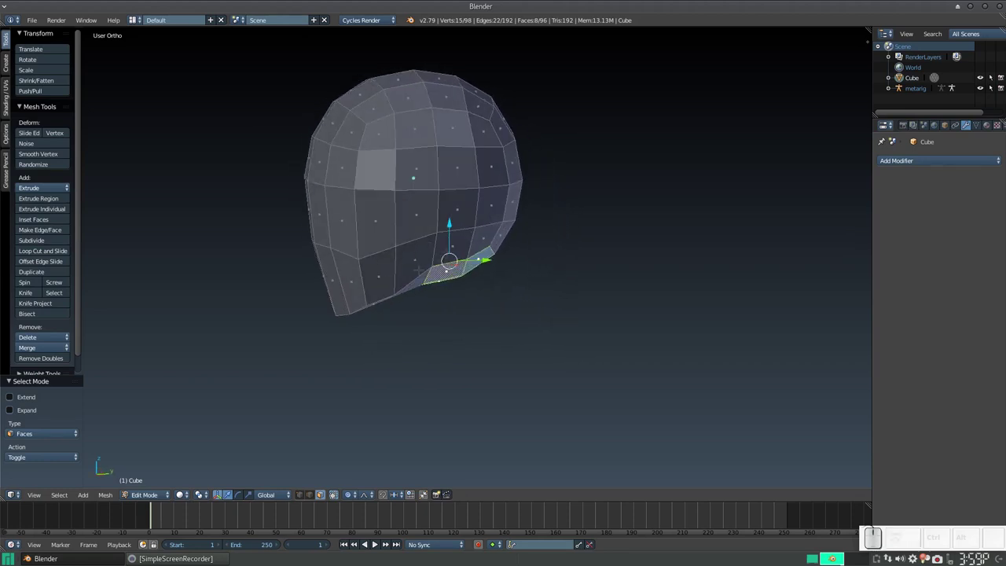
- View the head from the front and extrude its bottom down into a flared shoulder base
key("KP_1")
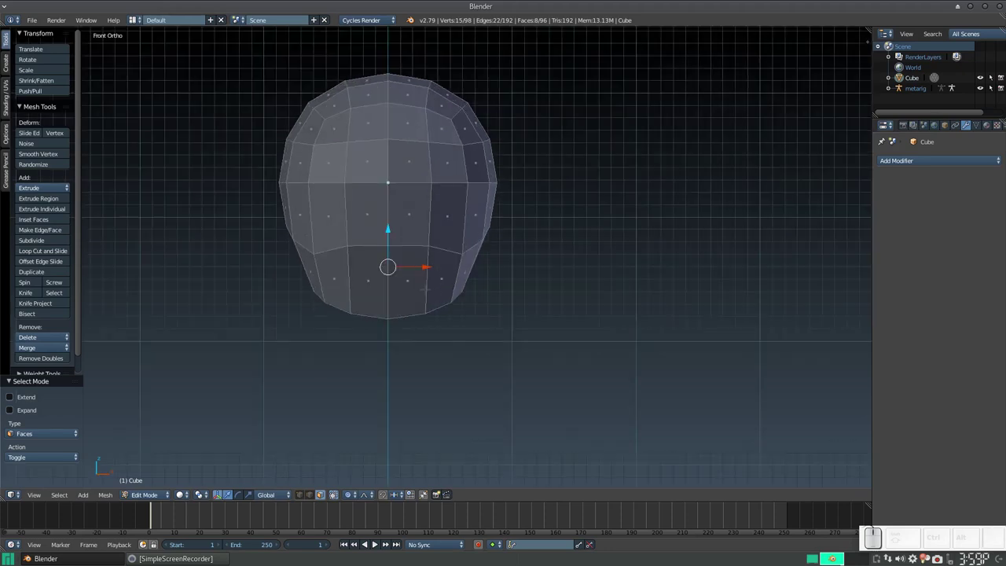
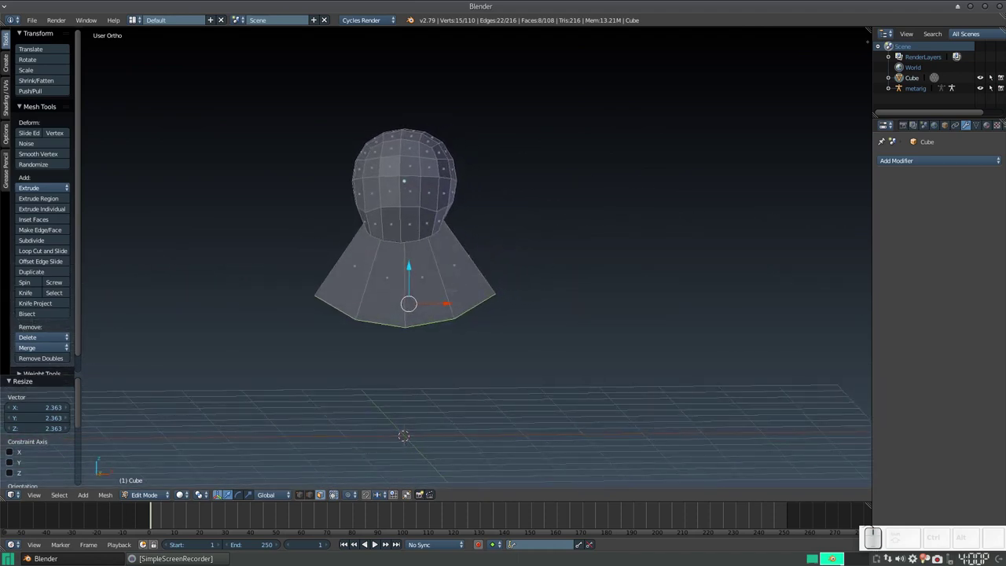
scroll("up", 3)
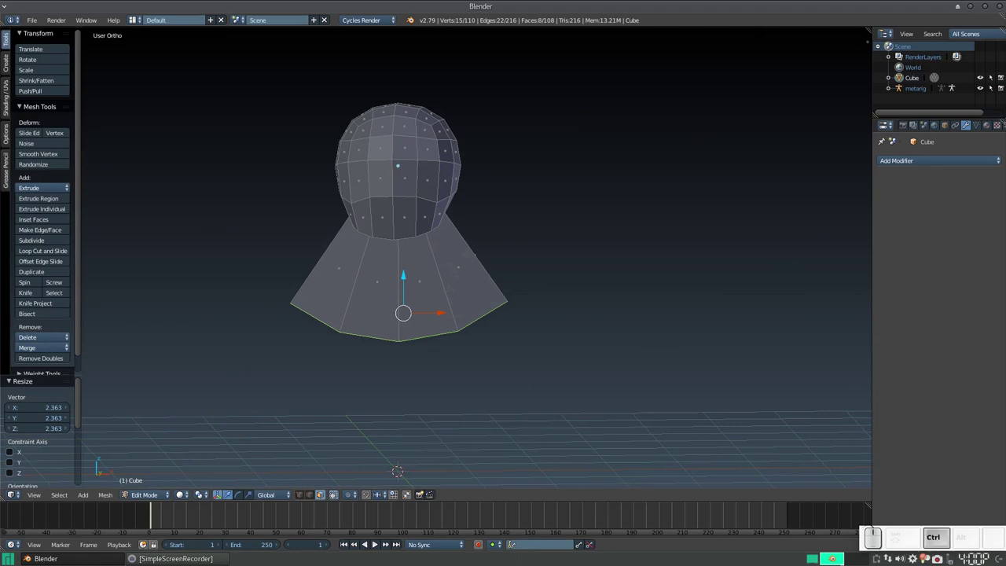
- Add two edge loops across the shoulder section with Ctrl+R, adjusting the cut count
key("ctrl+r")
scroll("up", 3)
scroll("down", 3)
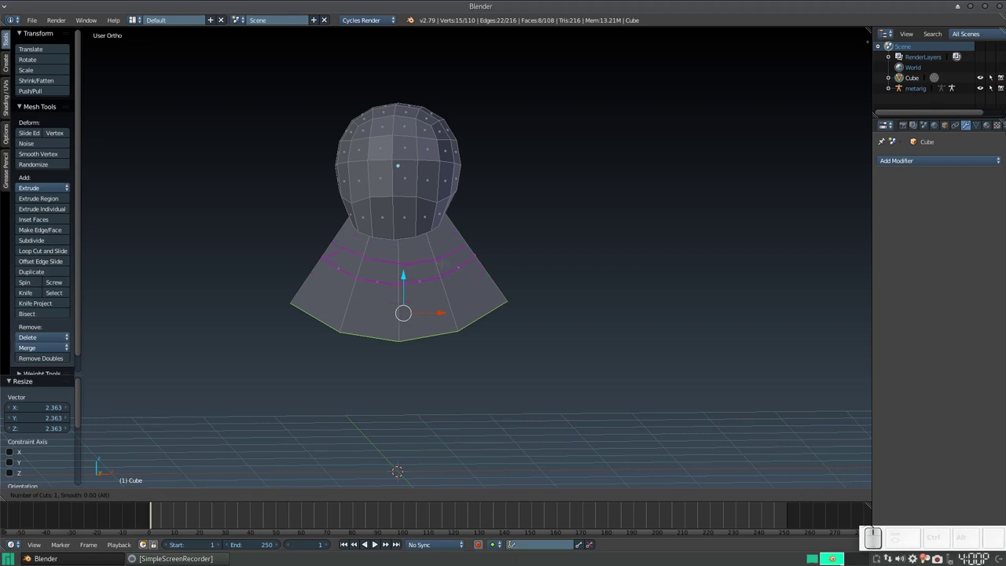
scroll("up", 3)
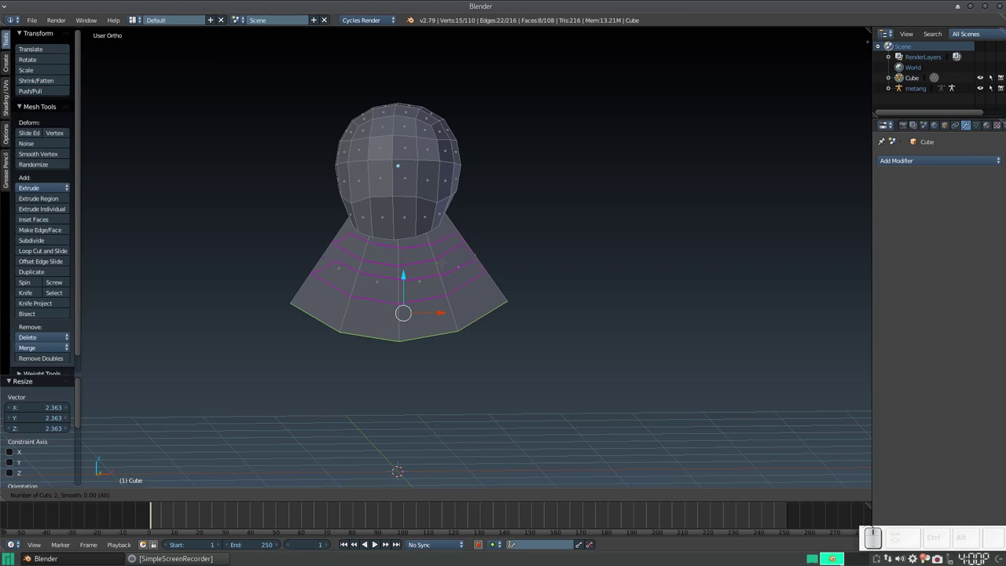
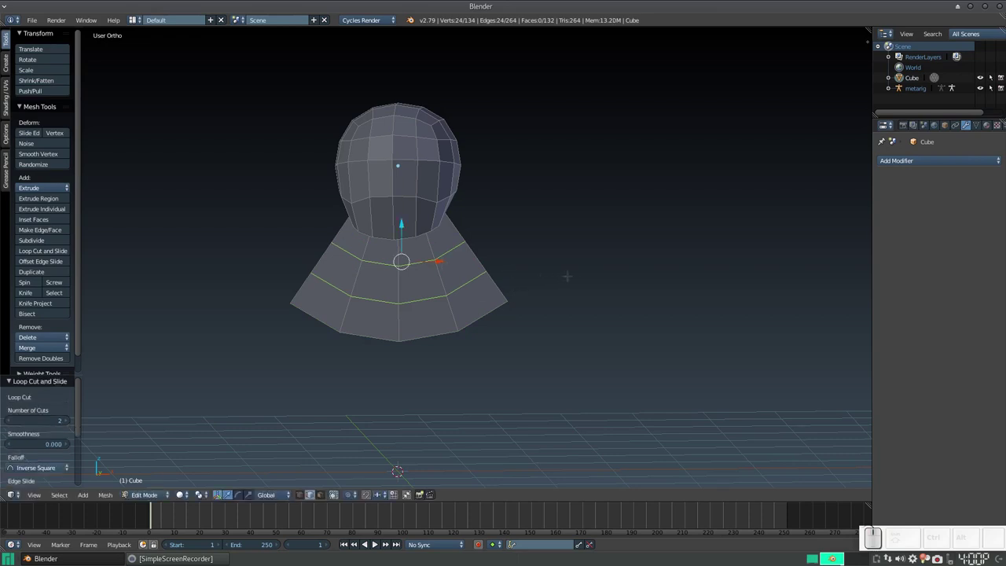
- Scale the upper shoulder edge loop inward to form the neck
key("s")
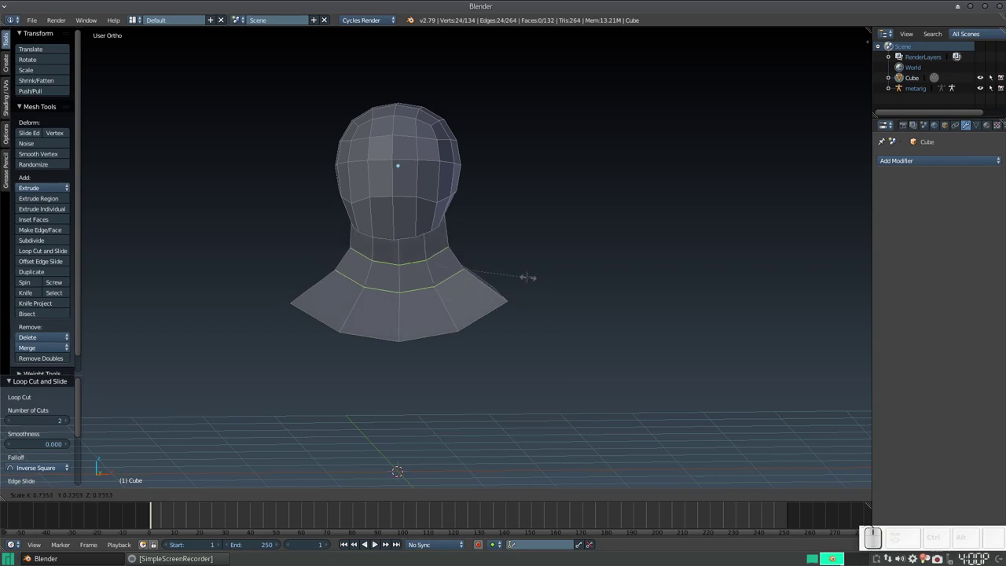
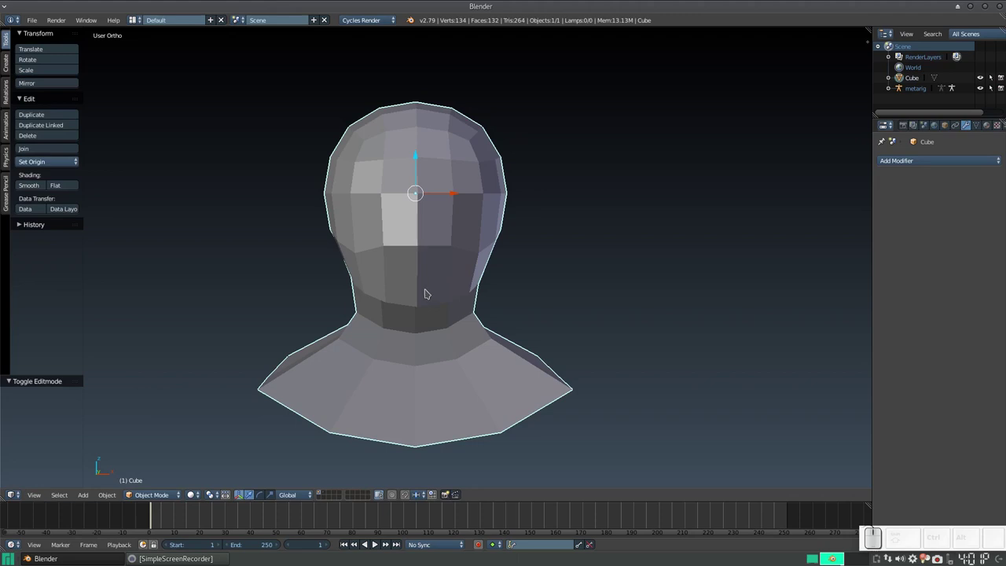
- Scale the whole bust down after framing it in the viewport
scroll("down", 3)
left_click_drag(469, 293, 471, 284)
middle_click(471, 284)
scroll("down", 3)
scroll("up", 3)
scroll("down", 3)
scroll("up", 3)
scroll("down", 3)
scroll("up", 3)
scroll("down", 3)
scroll("up", 3)
key("s")
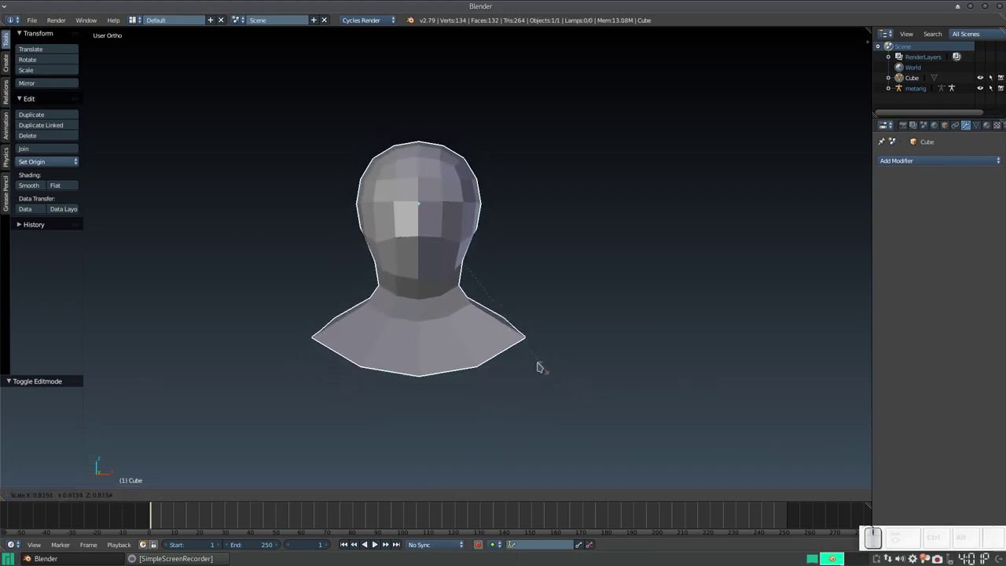
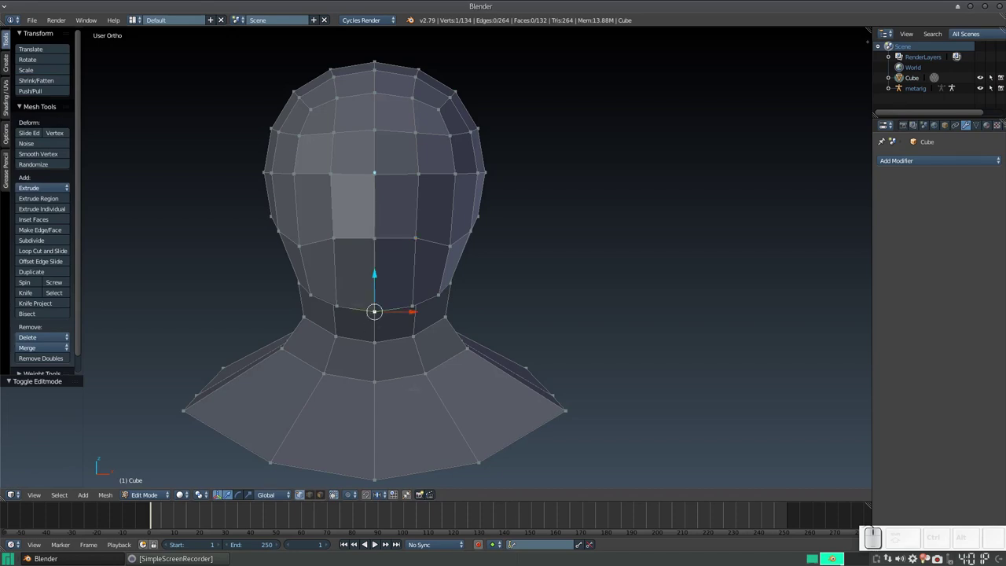
- Enable proportional editing and nudge the chin's front vertex with smooth falloff to narrow the jaw
key("o")
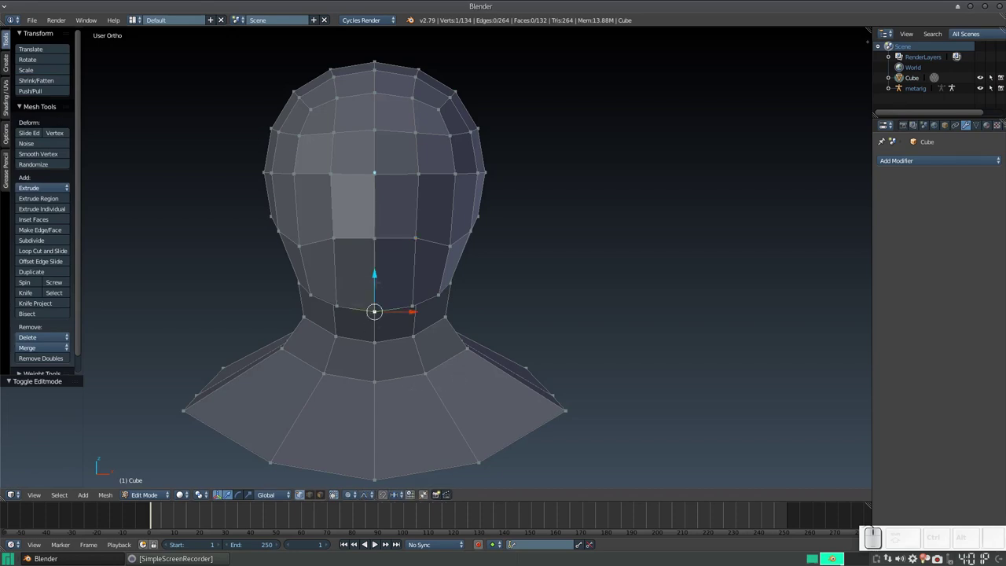
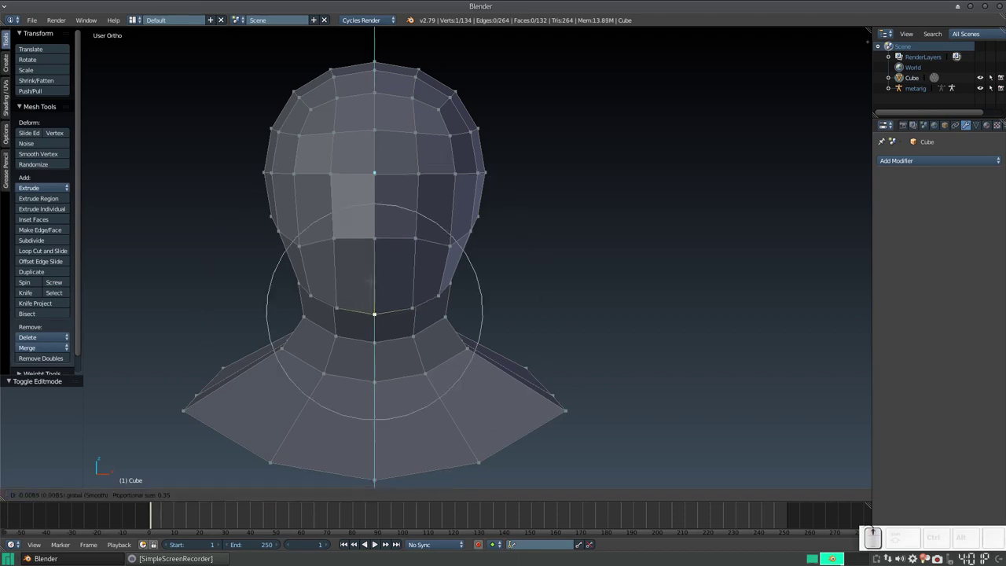
scroll("down", 3)
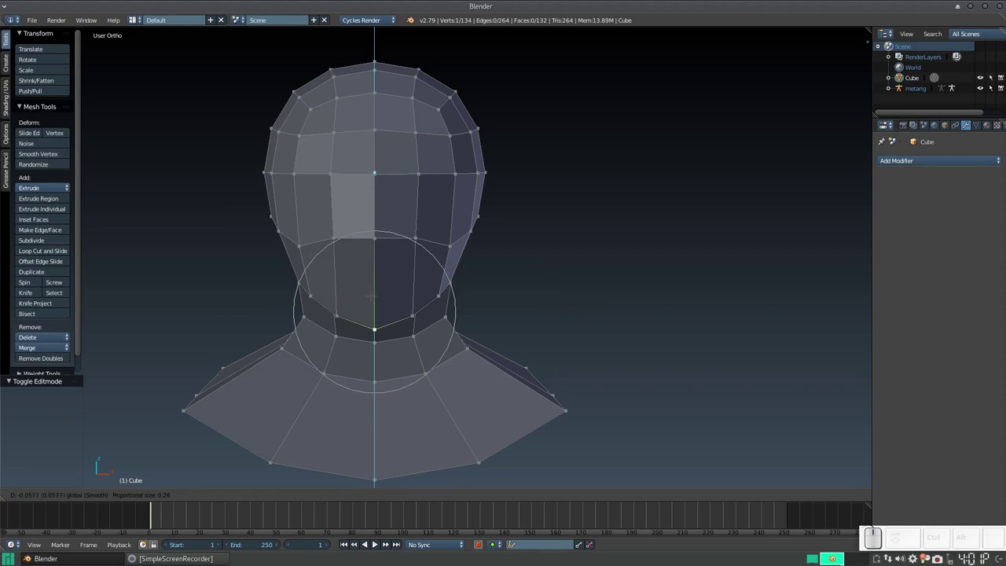
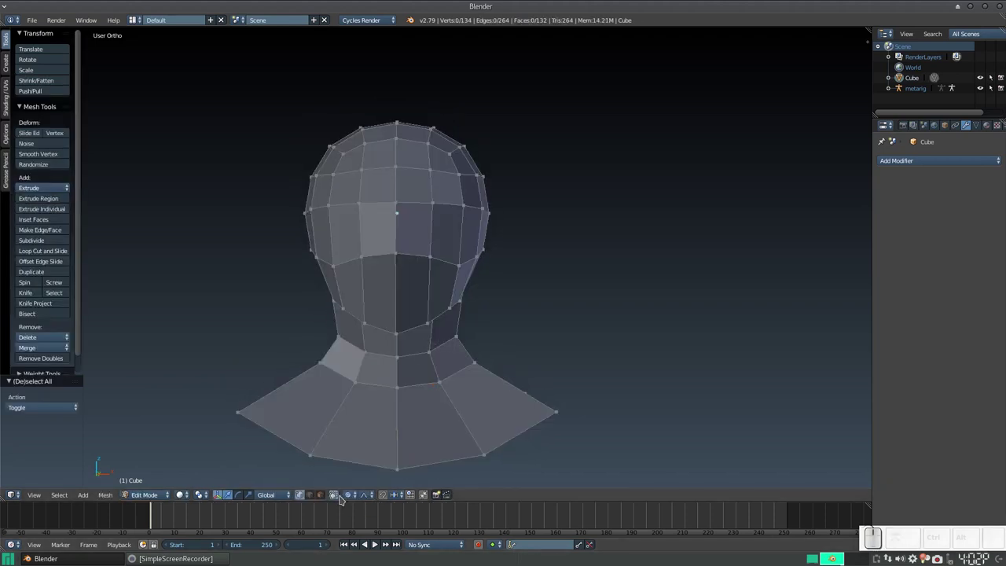
- Show hidden vertices, turn off proportional editing and leave Edit Mode to view the bust solid shaded
left_click(340, 498)
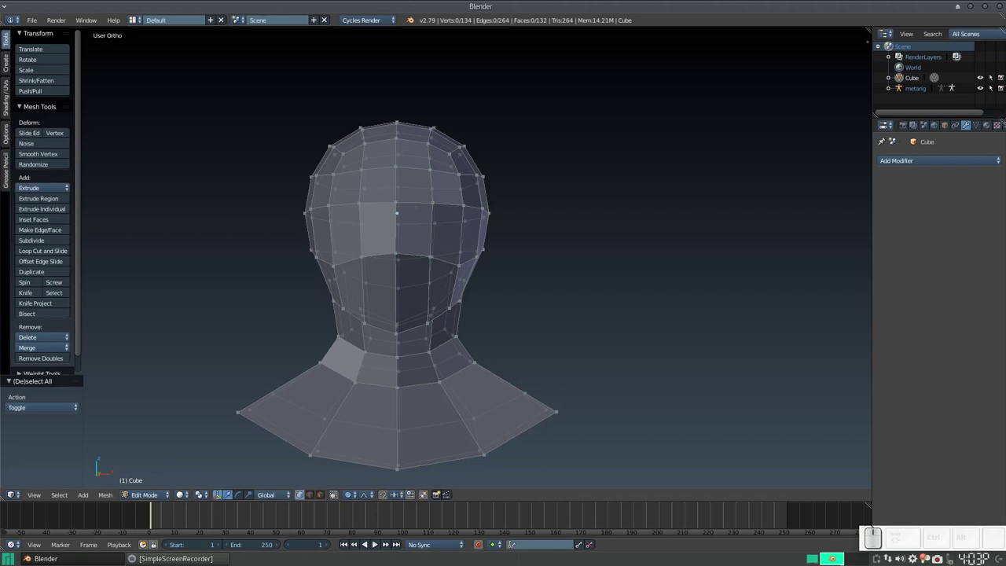
key("o")
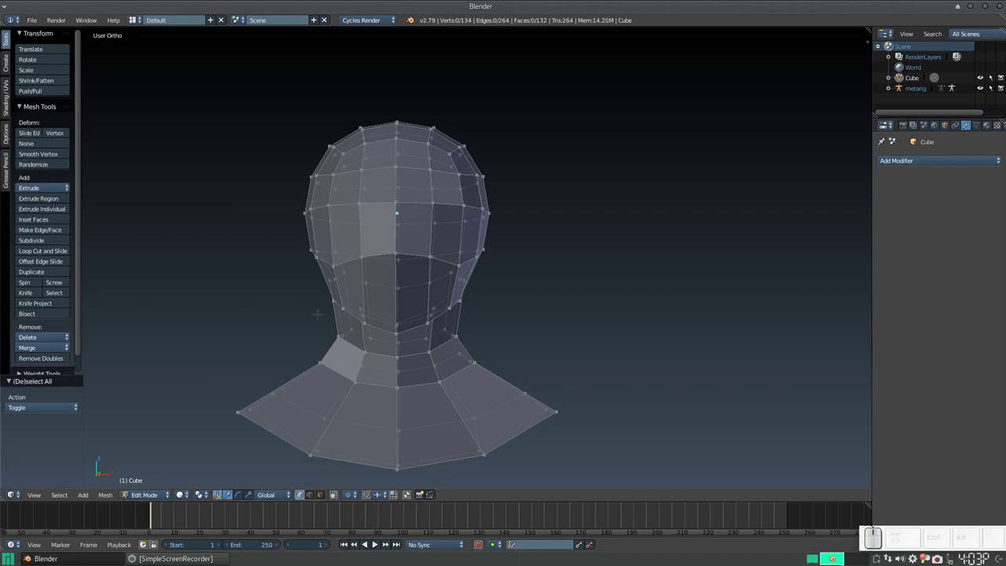
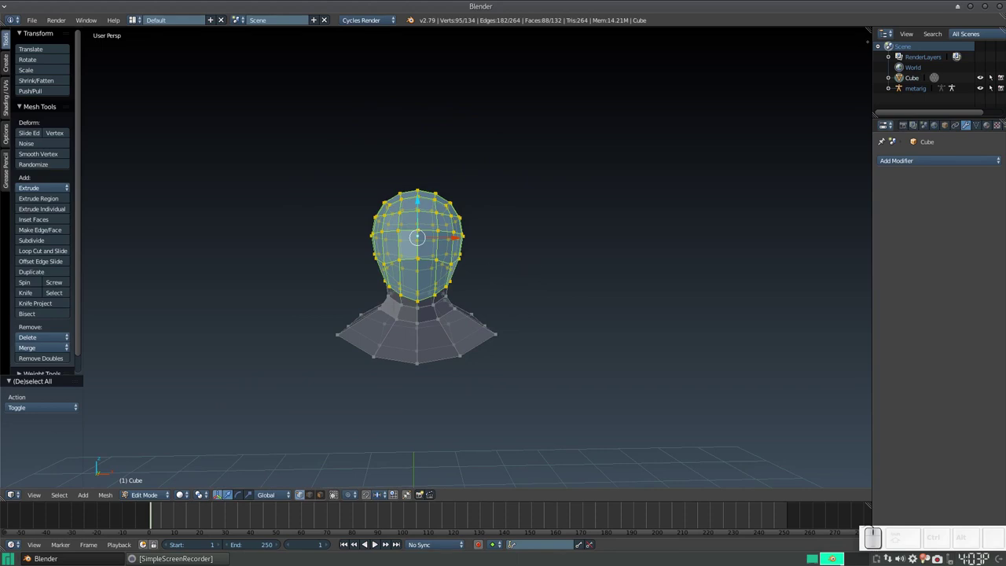
key("KP_5")
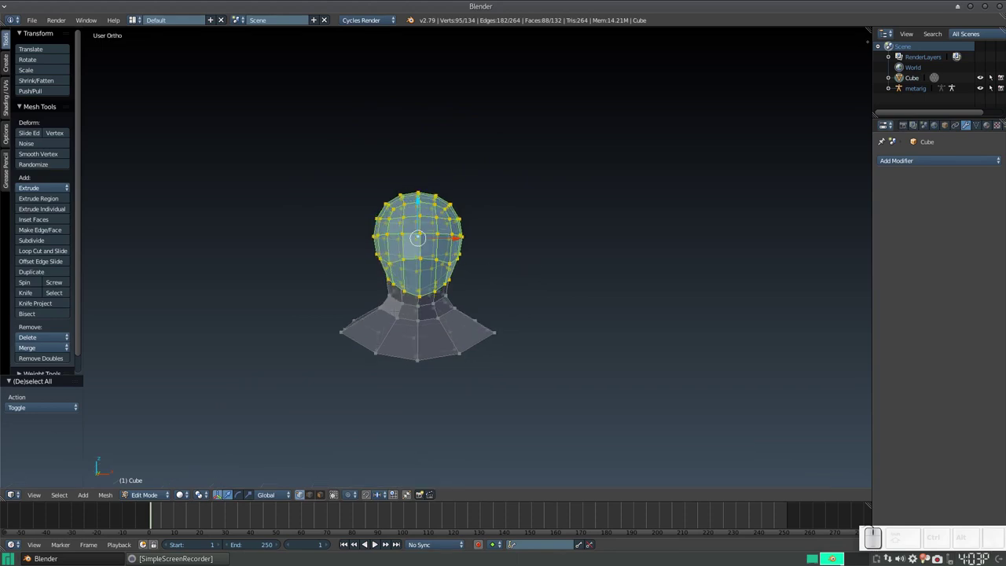
key("Tab")
- Orbit and zoom around the finished bust in orthographic view to inspect it
scroll("up", 3)
scroll("down", 3)
left_click_drag(435, 253, 468, 327)
scroll("down", 3)
middle_click(474, 326)
key("KP_5")
- Orbit and zoom the viewport around the bust, toggling between perspective and orthographic
key("KP_5")
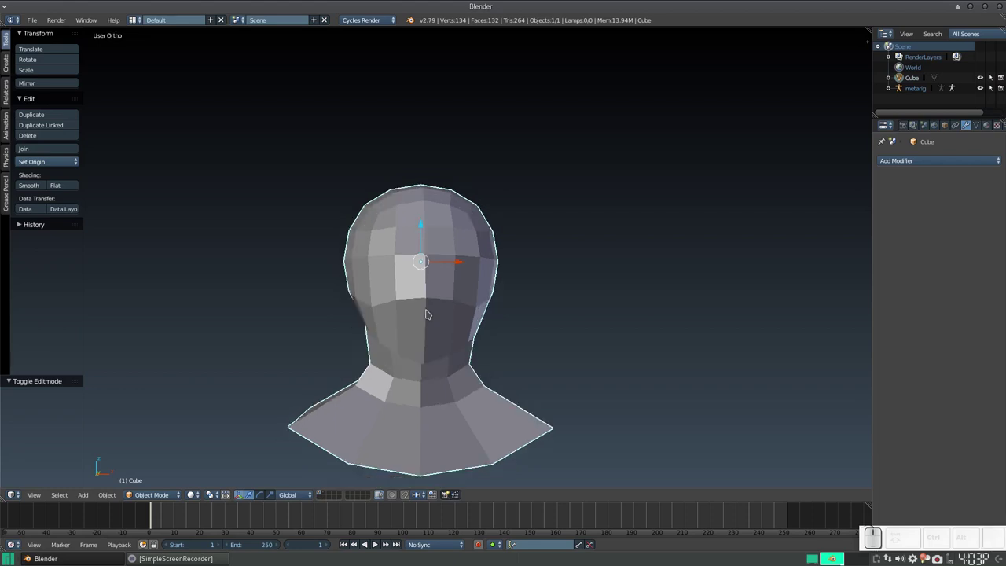
key("KP_5")
left_click_drag(451, 323, 454, 321)
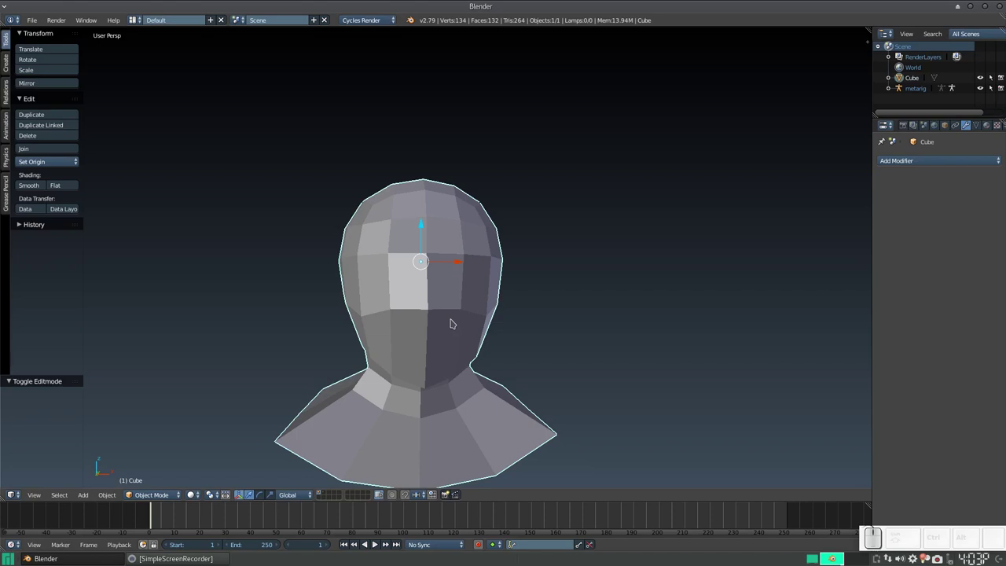
scroll("down", 3)
left_click_drag(459, 320, 455, 324)
scroll("up", 3)
key("KP_5")
scroll("down", 3)
middle_click(424, 337)
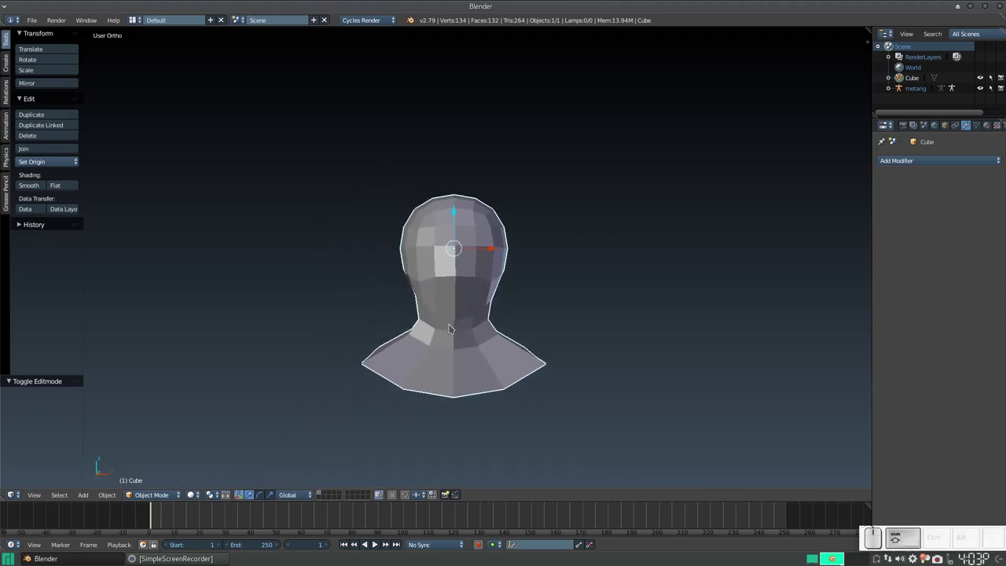
- Keep repositioning the view around the bust to choose a framing angle
left_click(462, 320)
middle_click(461, 321)
scroll("up", 3)
scroll("down", 3)
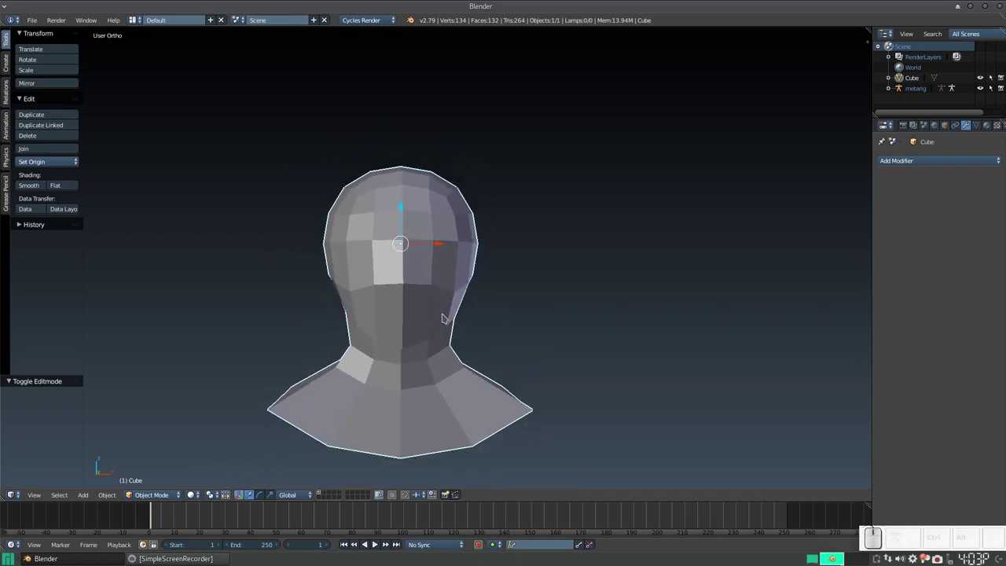
key("KP_5")
left_click(434, 309)
middle_click(435, 310)
key("KP_5")
left_click(443, 303)
middle_click(442, 303)
- Add a Camera object to the scene from the Shift+A add menu
key("shift+a")
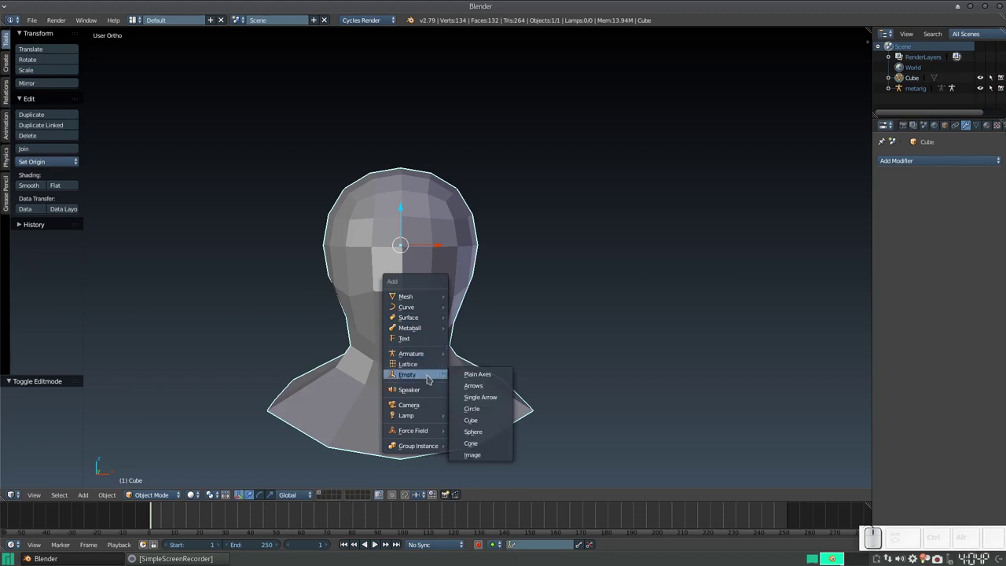
left_click(431, 406)
scroll("down", 3)
scroll("up", 3)
scroll("down", 3)
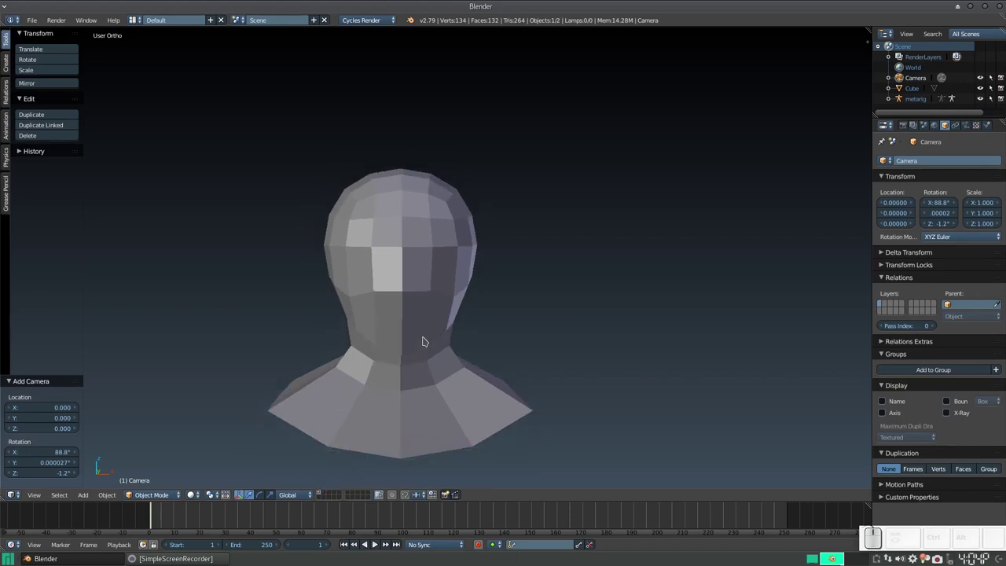
- Go to front view and align the new camera to it so it frames the bust
key("KP_1")
left_click(411, 340)
middle_click(432, 300)
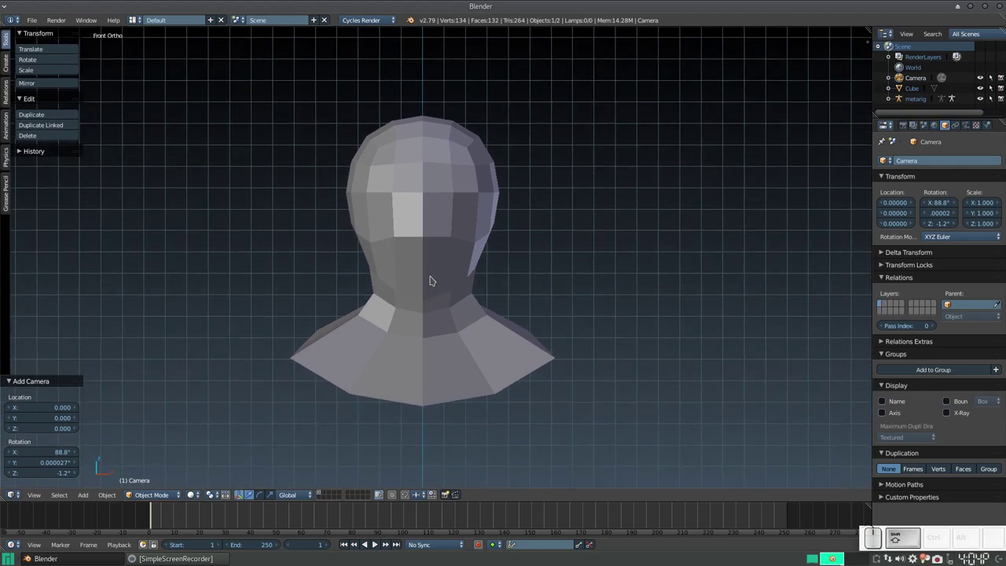
scroll("down", 3)
left_click(436, 276)
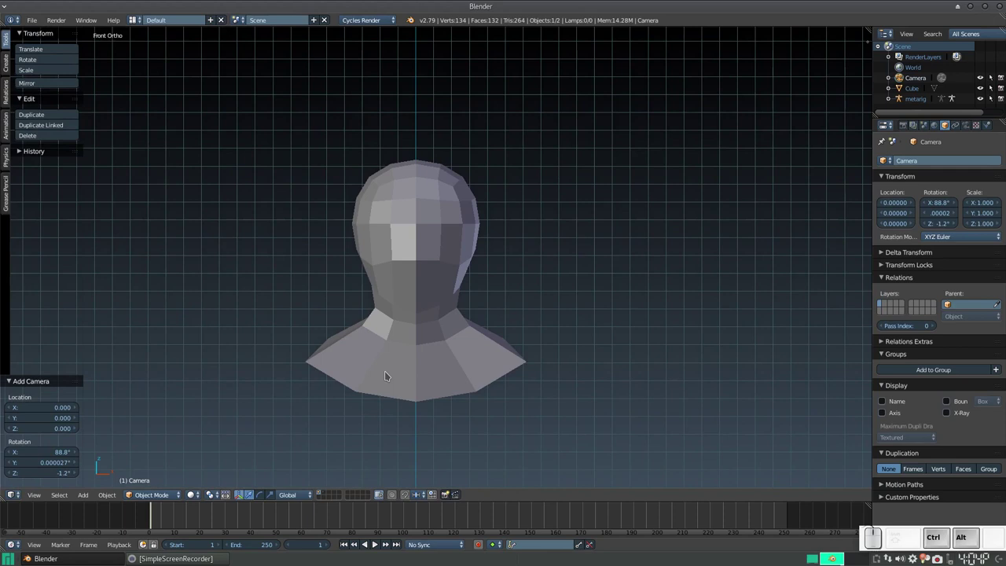
key("ctrl+alt+KP_0")
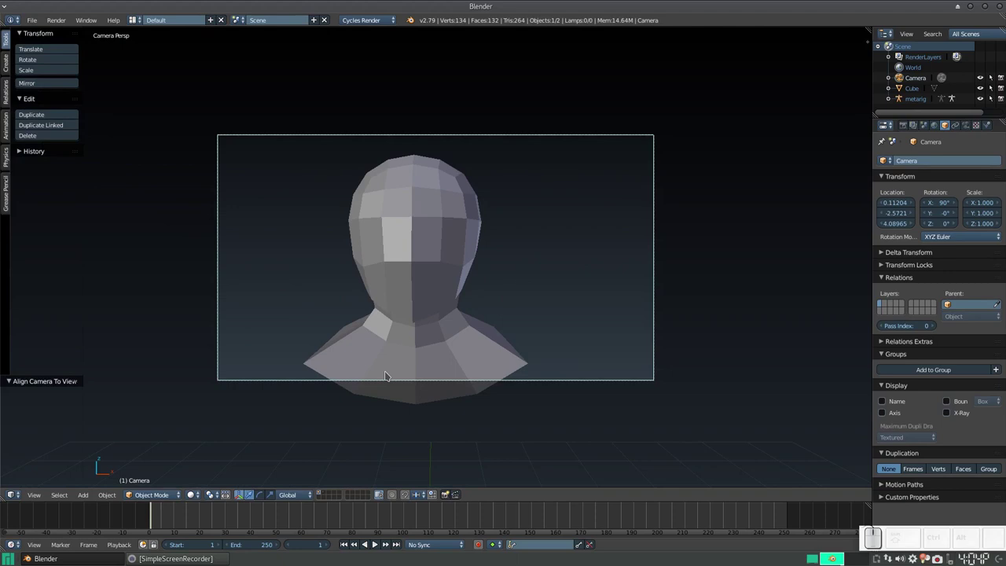
- In the camera data settings, try the Orthographic and then Panoramic lens types
left_click(968, 126)
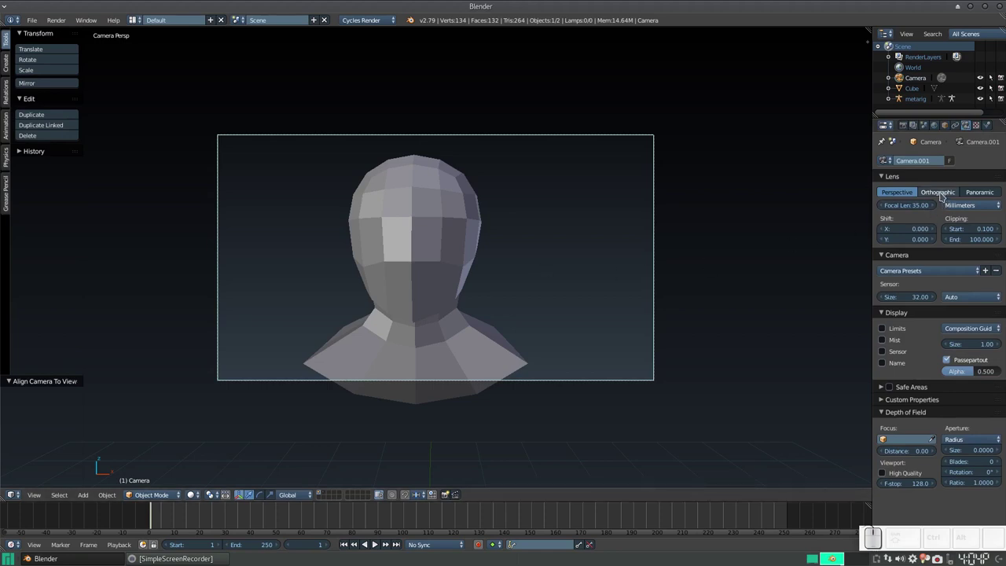
left_click(943, 194)
scroll("up", 3)
scroll("down", 3)
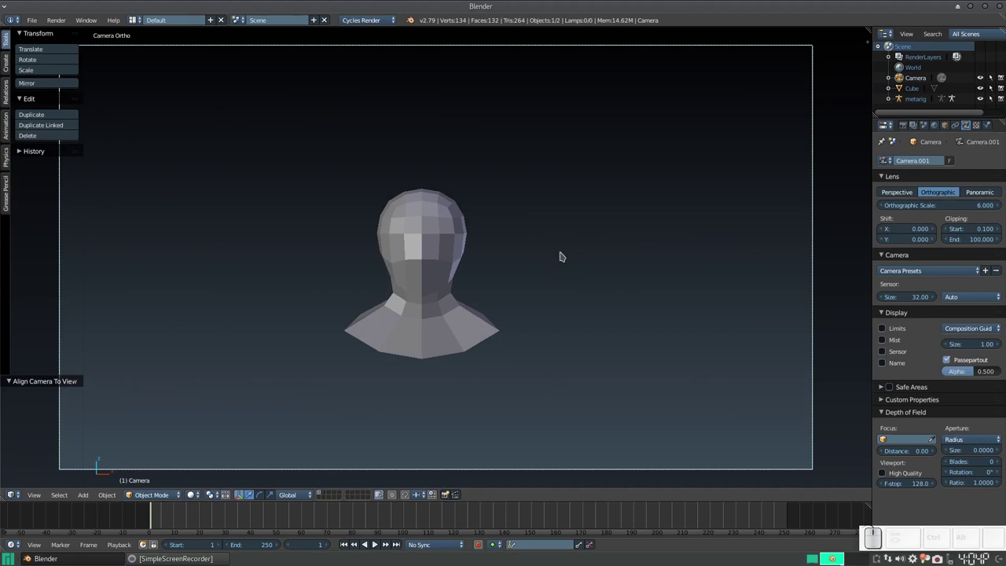
left_click(993, 194)
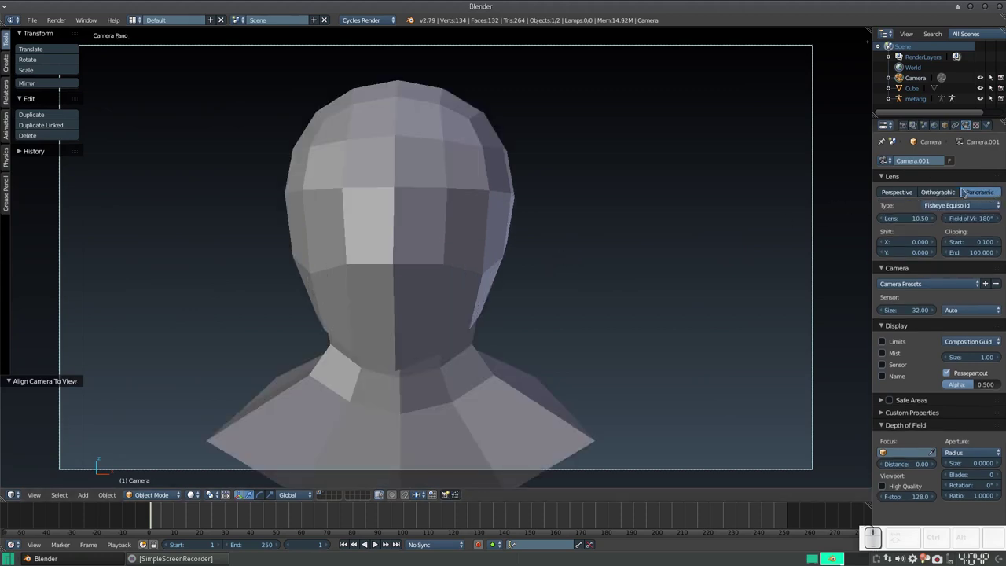
- Set the camera lens type back to Perspective and keep it
left_click(896, 192)
left_click(935, 193)
left_click(895, 194)
scroll("down", 3)
scroll("up", 3)
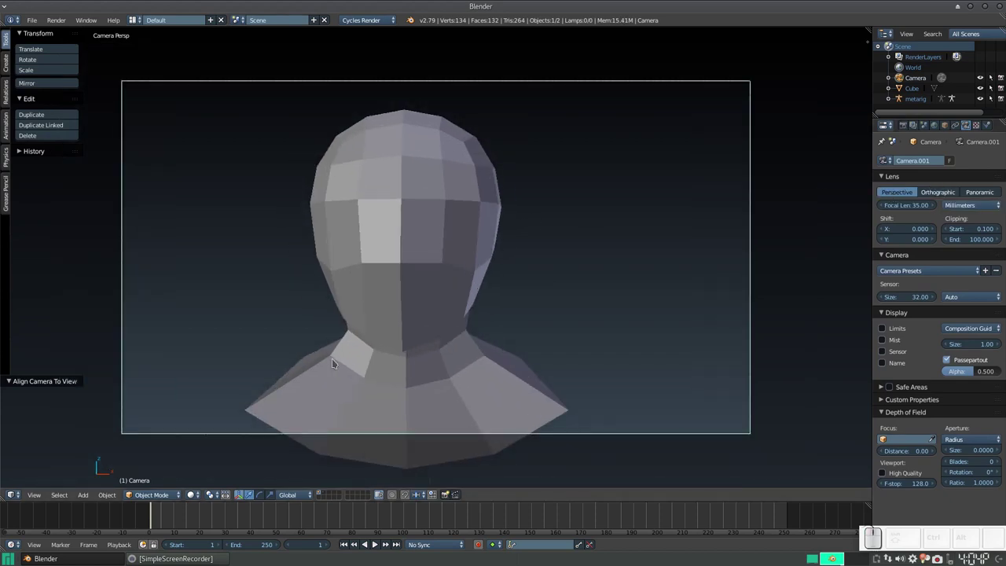
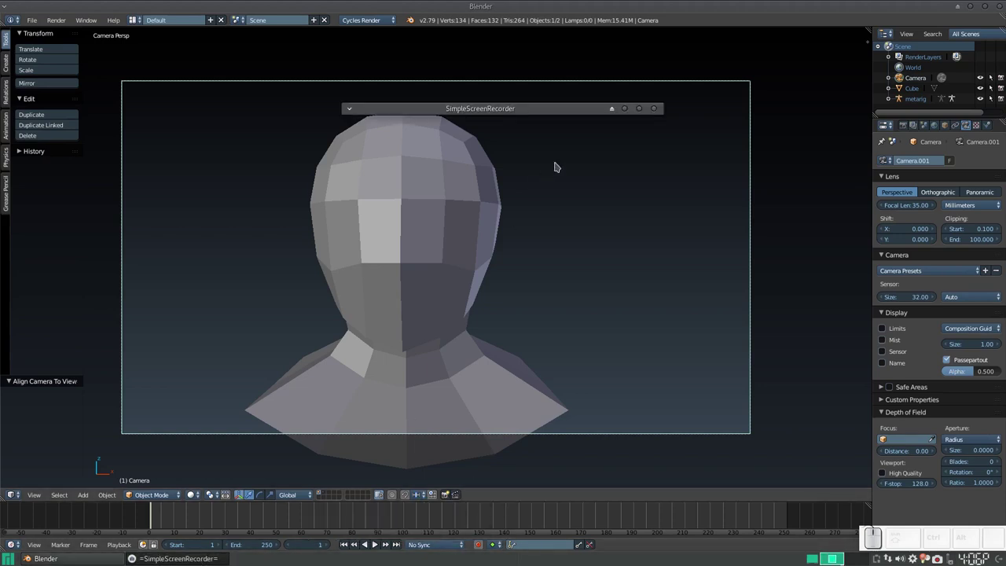
left_click(630, 110)
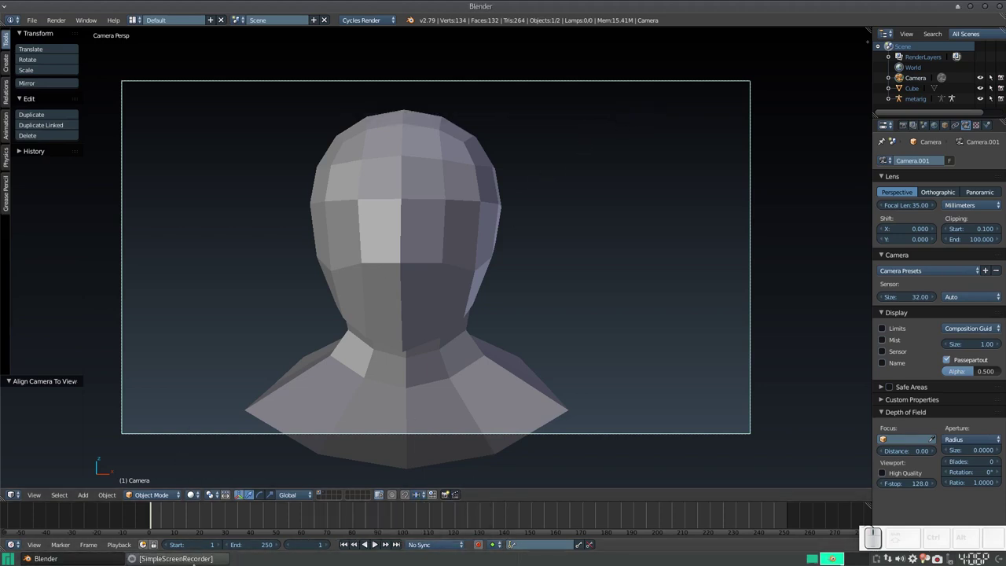
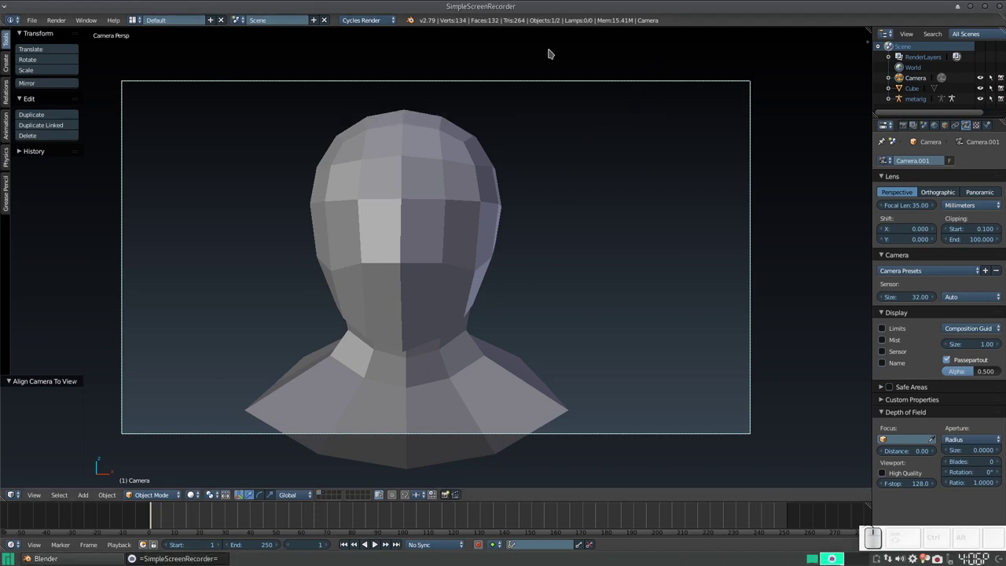
left_click(991, 9)
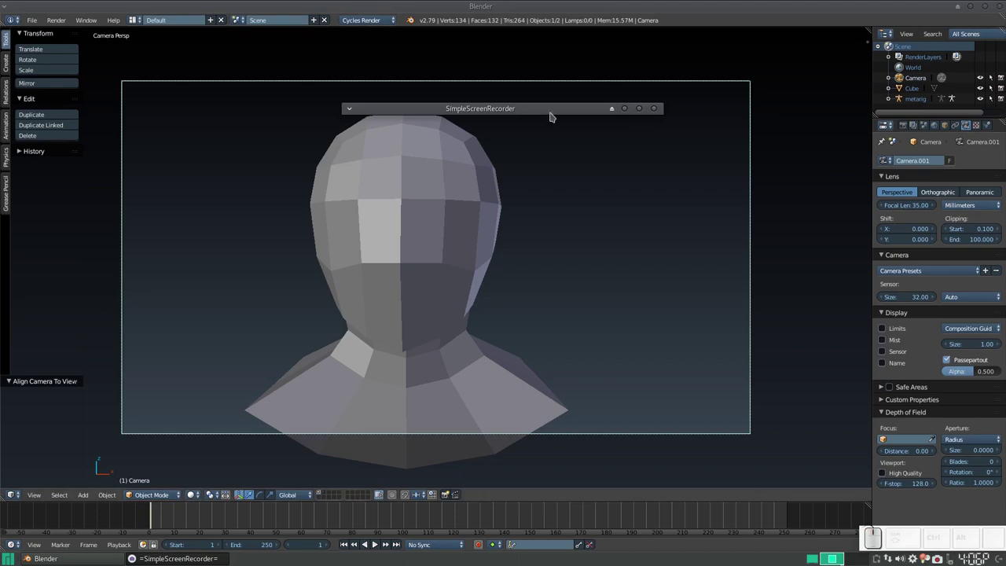